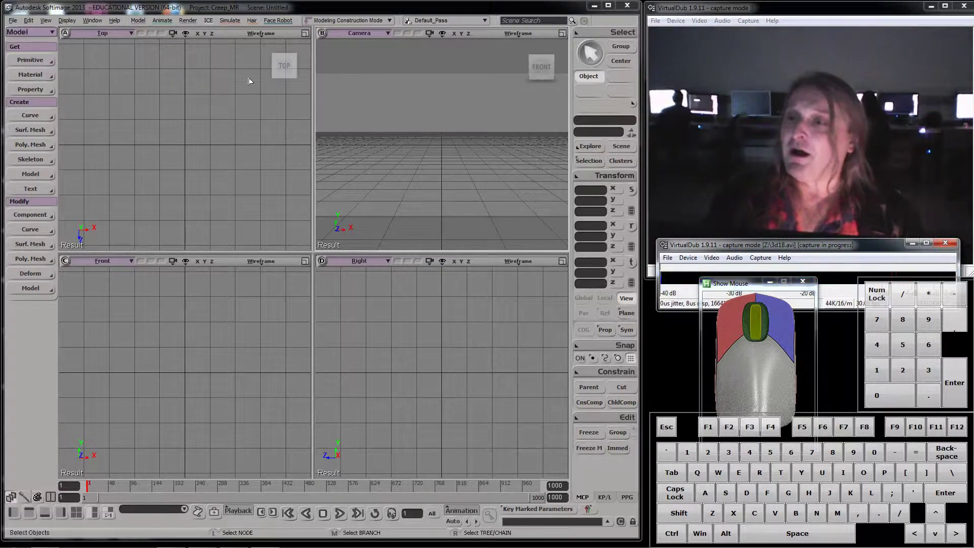
# Create a polygon mesh sphere with radius 4 and 8×8 subdivisions, then dismiss its property editor
pyautogui.moveTo(42, 62); pyautogui.dragTo(82, 70)
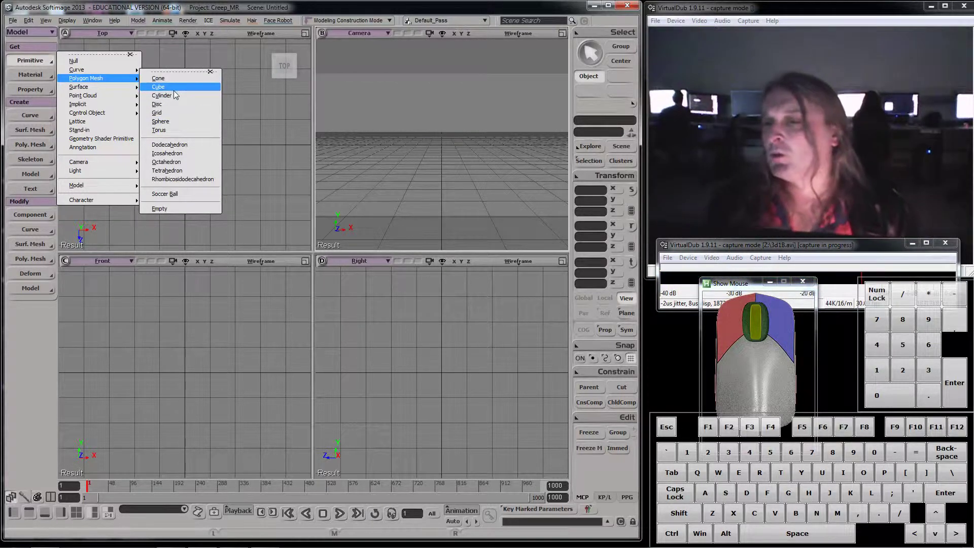
pyautogui.click(175, 123)
pyautogui.moveTo(203, 95); pyautogui.dragTo(426, 223)
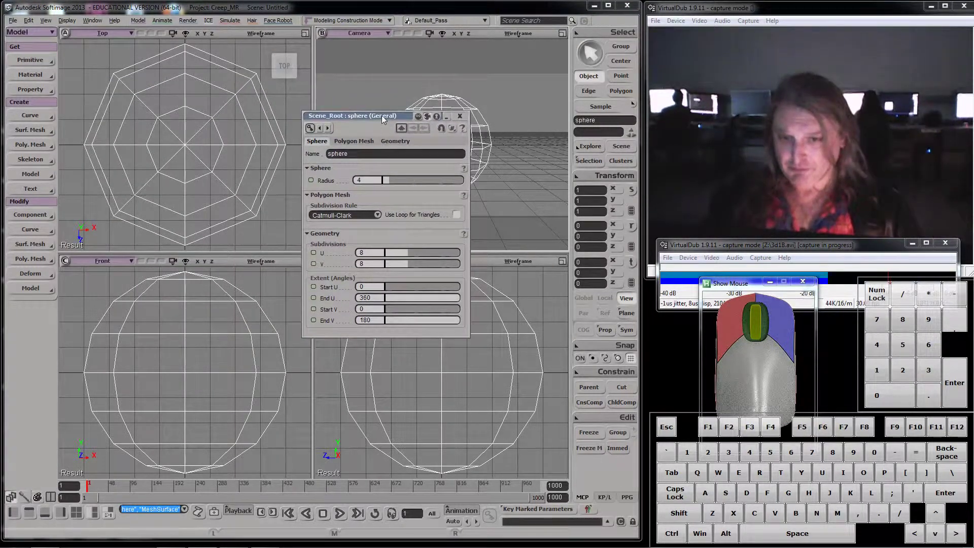
pyautogui.moveTo(472, 171); pyautogui.dragTo(586, 268)
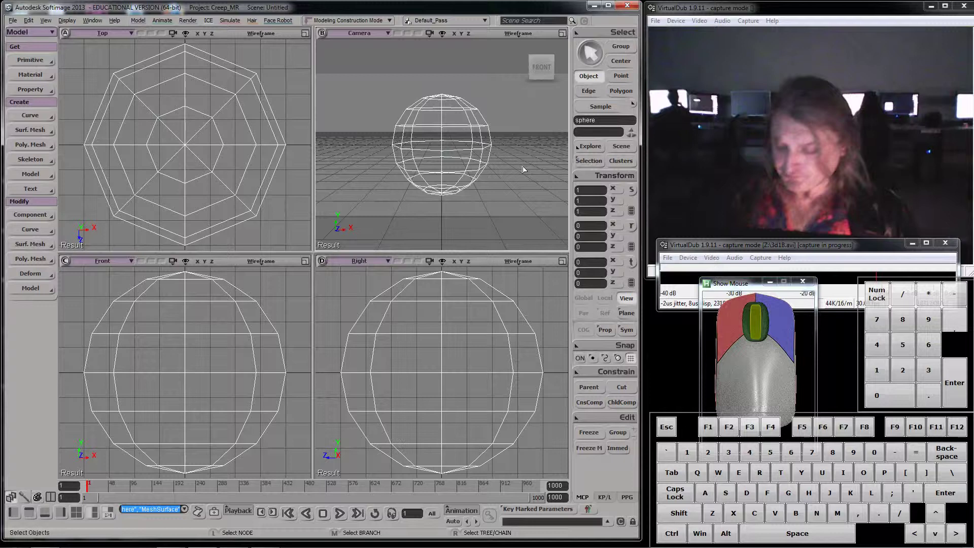
# Set the Camera viewport to Shaded display so the sphere shows as a solid
pyautogui.click(522, 33)
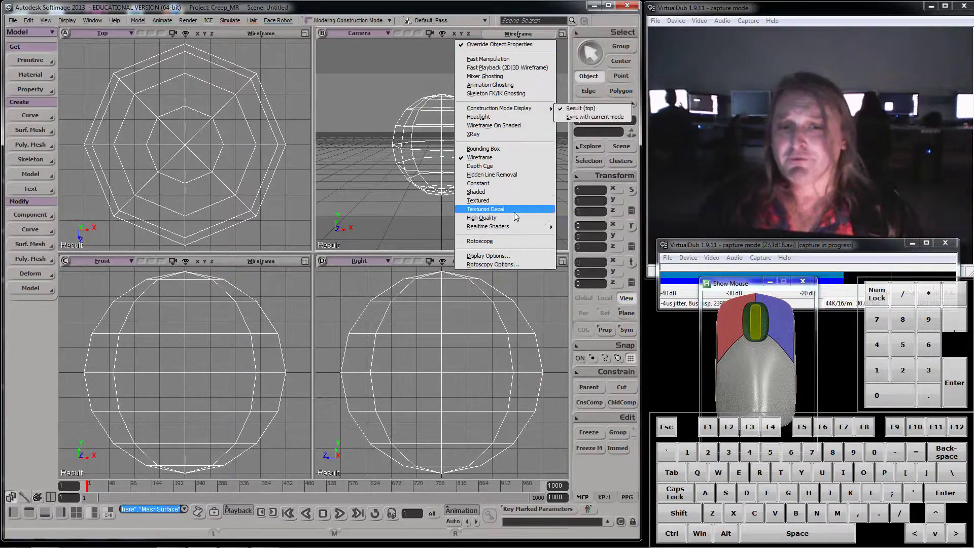
pyautogui.click(570, 228)
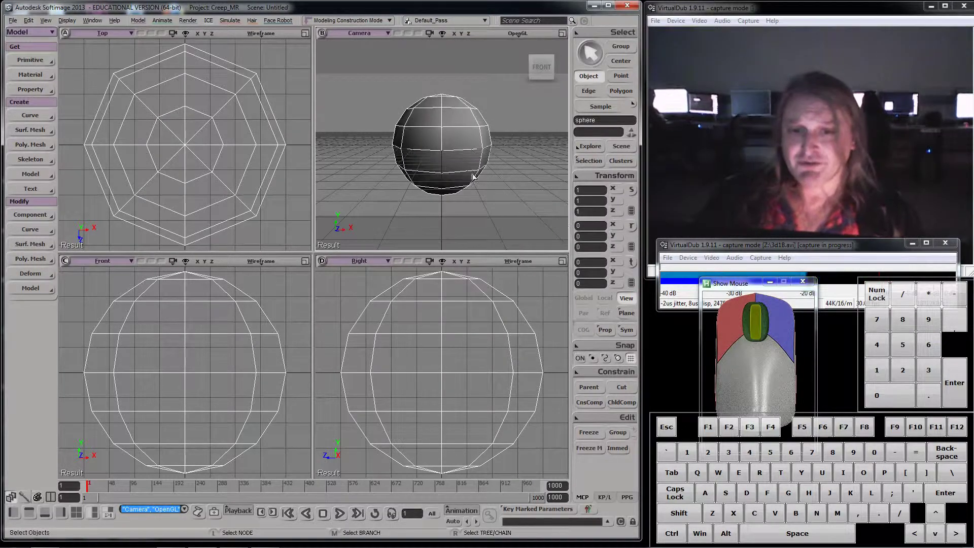
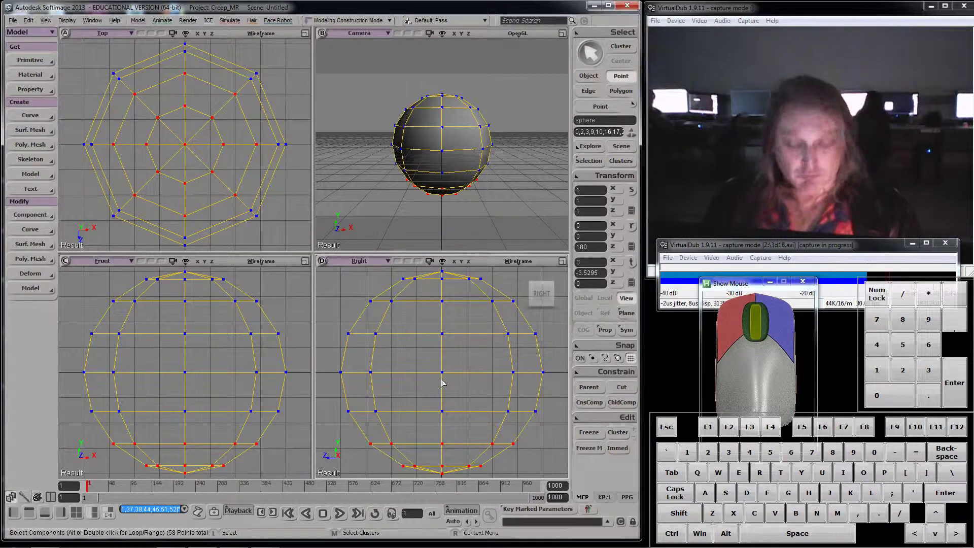
# Scale the sphere's bottom points flat into a level base in the Right view
pyautogui.press('f')
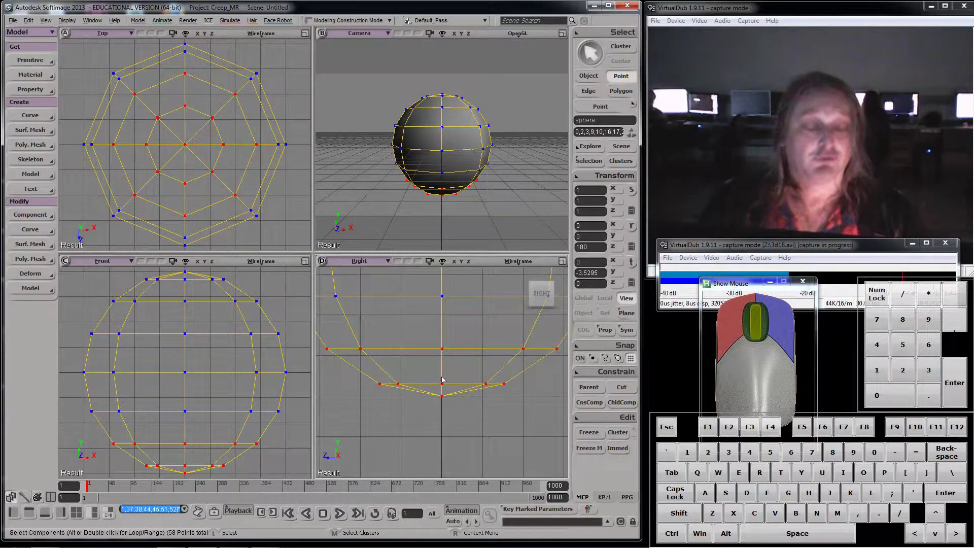
pyautogui.middleClick(439, 380)
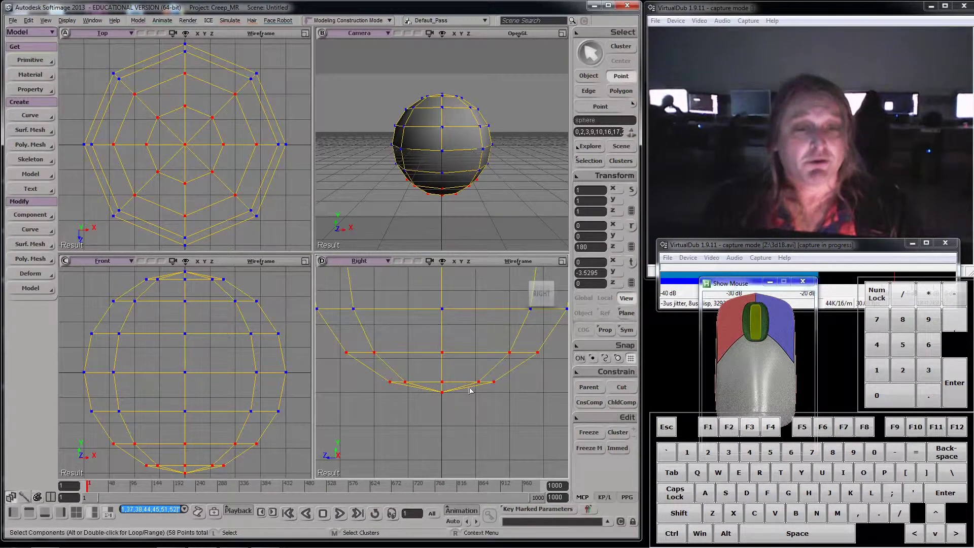
pyautogui.press('x')
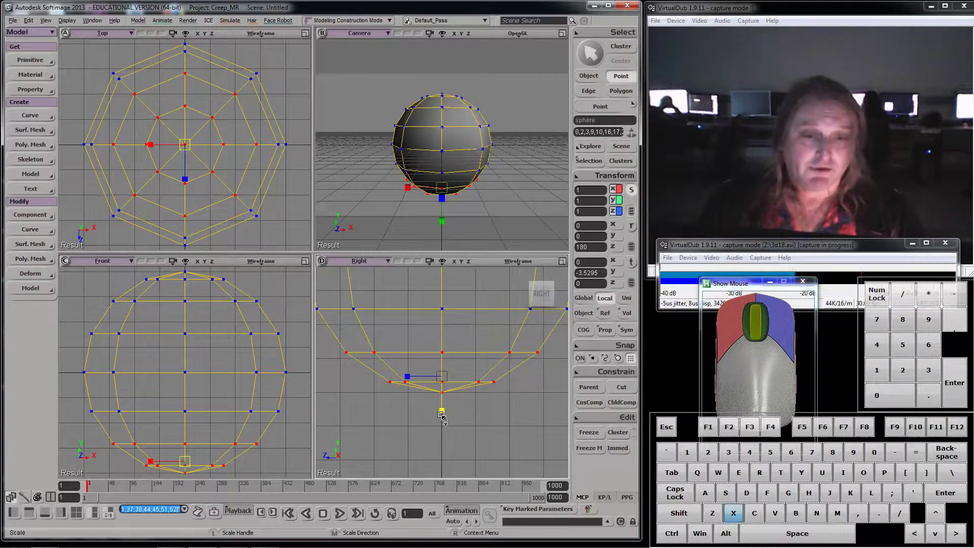
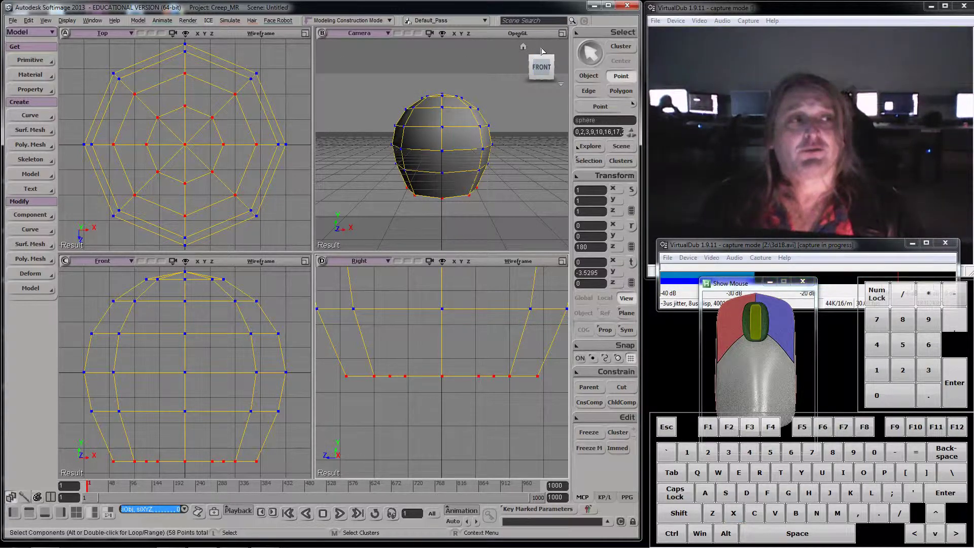
# Pick a few points on the sphere's right side and bring up the selection tool options
pyautogui.moveTo(269, 90); pyautogui.dragTo(266, 165)
pyautogui.click(302, 173)
pyautogui.click(243, 194)
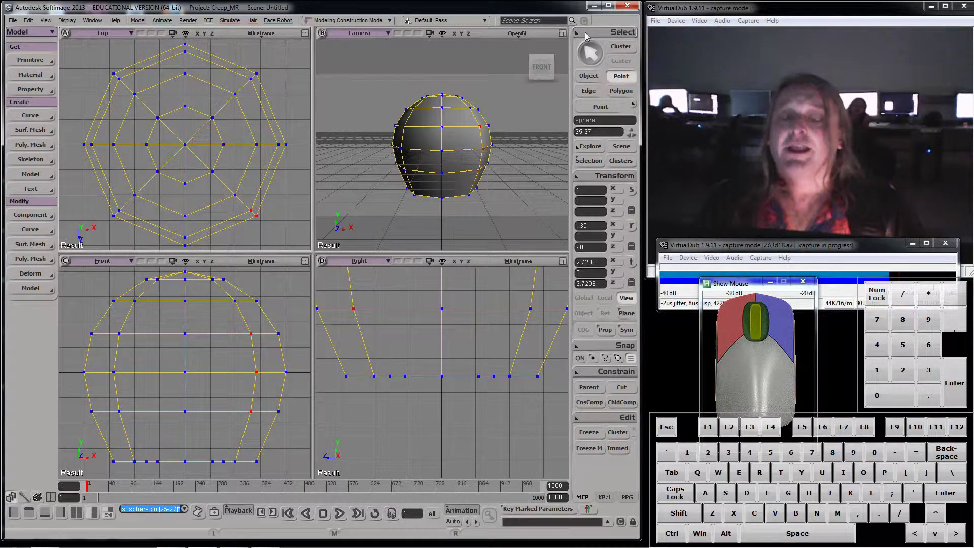
pyautogui.click(590, 37)
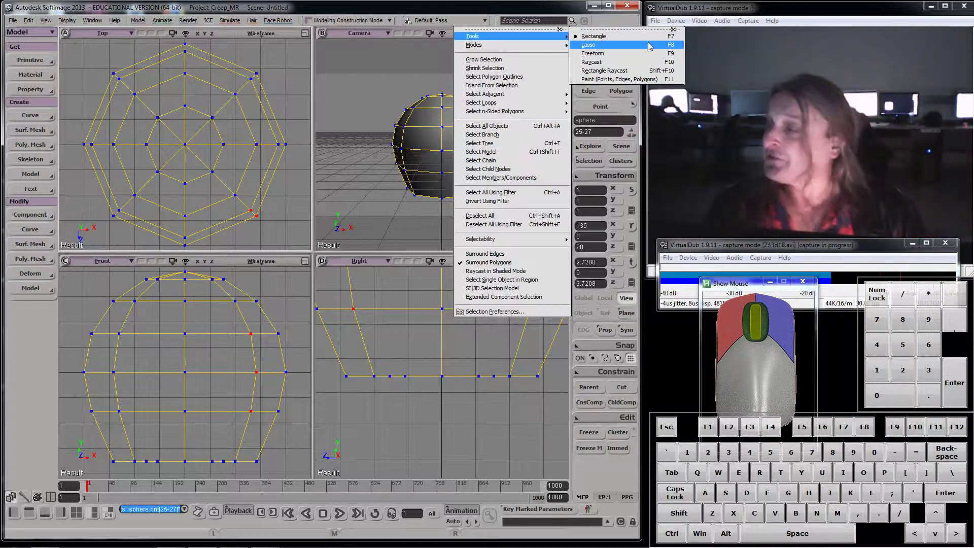
# Lasso-select the column of points down the sphere's right side in the Top and Front views
pyautogui.click(307, 95)
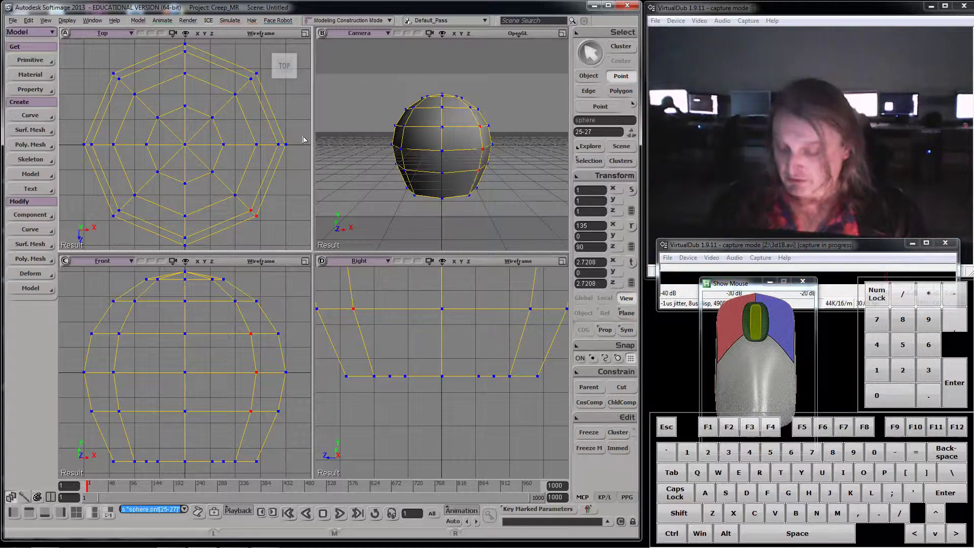
pyautogui.press('F8')
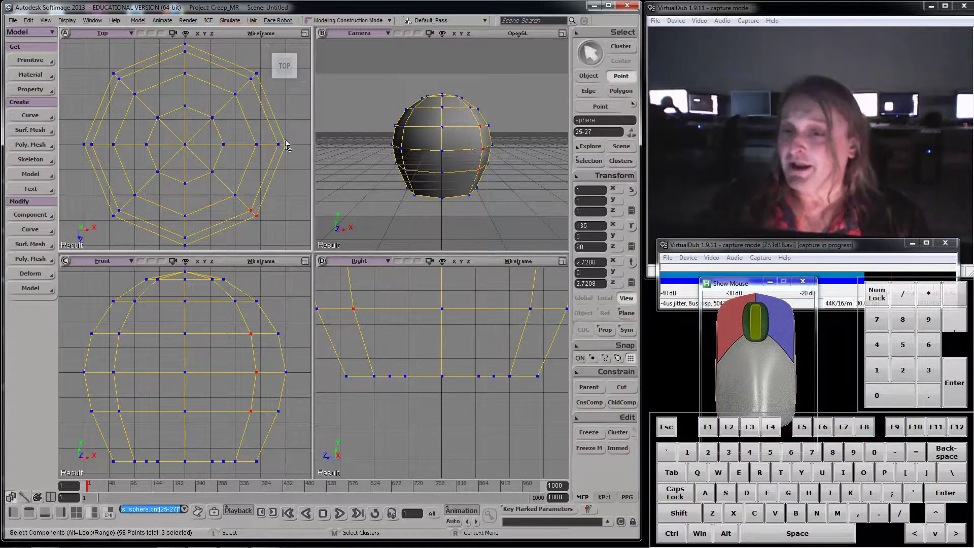
pyautogui.moveTo(282, 128); pyautogui.dragTo(274, 88)
pyautogui.moveTo(249, 84); pyautogui.dragTo(286, 96)
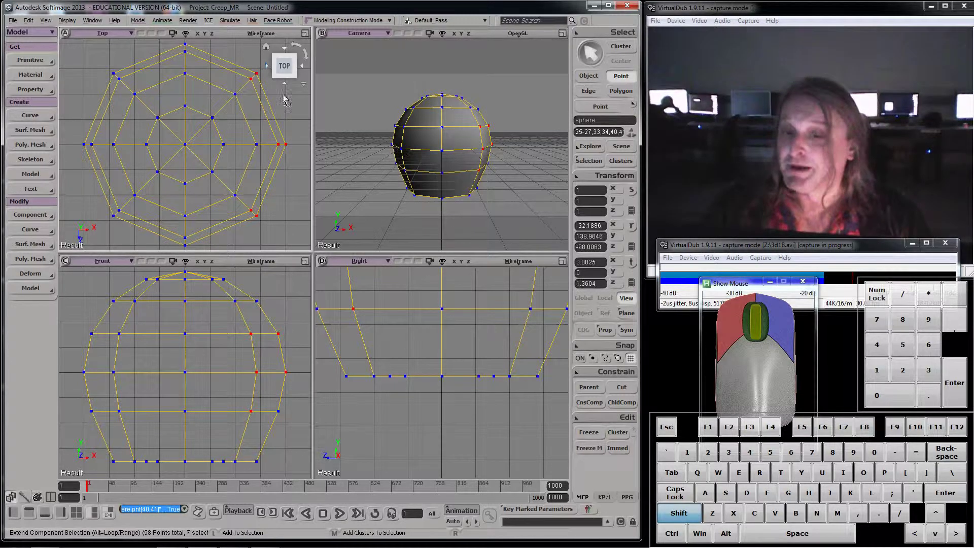
pyautogui.middleClick(237, 446)
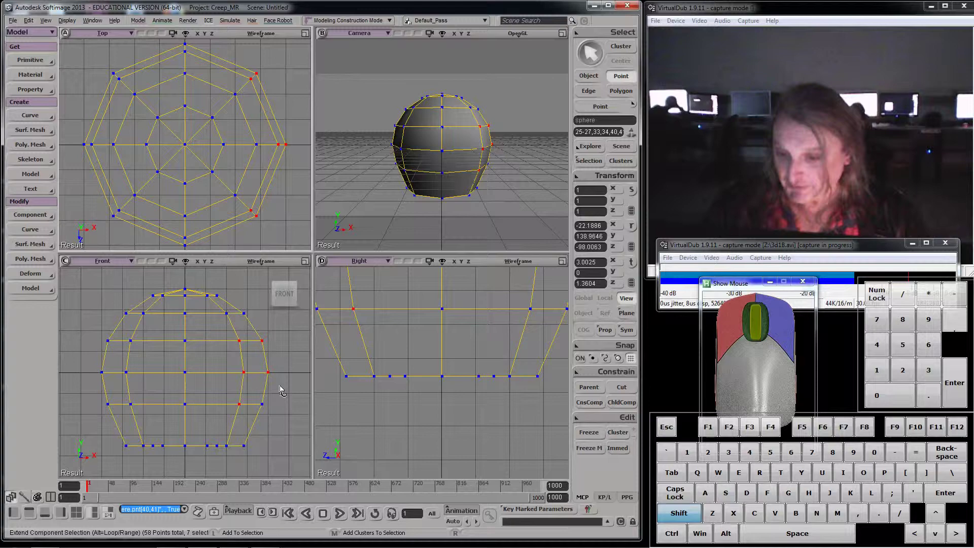
pyautogui.moveTo(244, 453); pyautogui.dragTo(246, 439)
pyautogui.moveTo(245, 311); pyautogui.dragTo(231, 314)
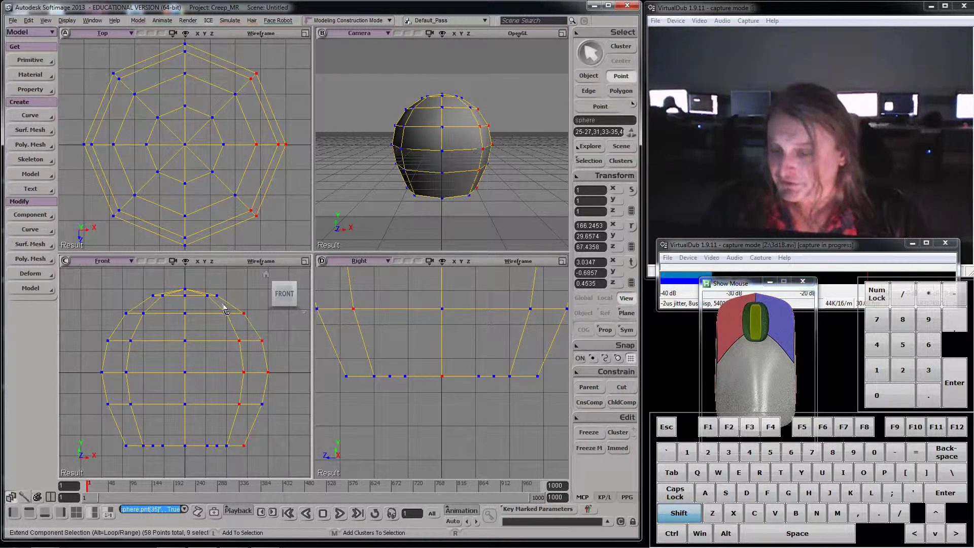
pyautogui.moveTo(233, 323); pyautogui.dragTo(225, 332)
pyautogui.moveTo(226, 443); pyautogui.dragTo(256, 419)
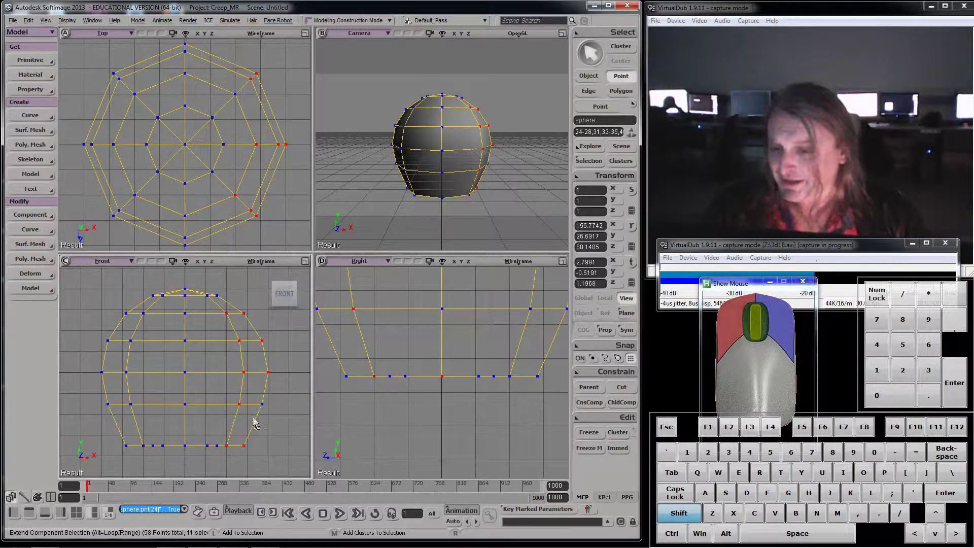
pyautogui.moveTo(254, 403); pyautogui.dragTo(259, 397)
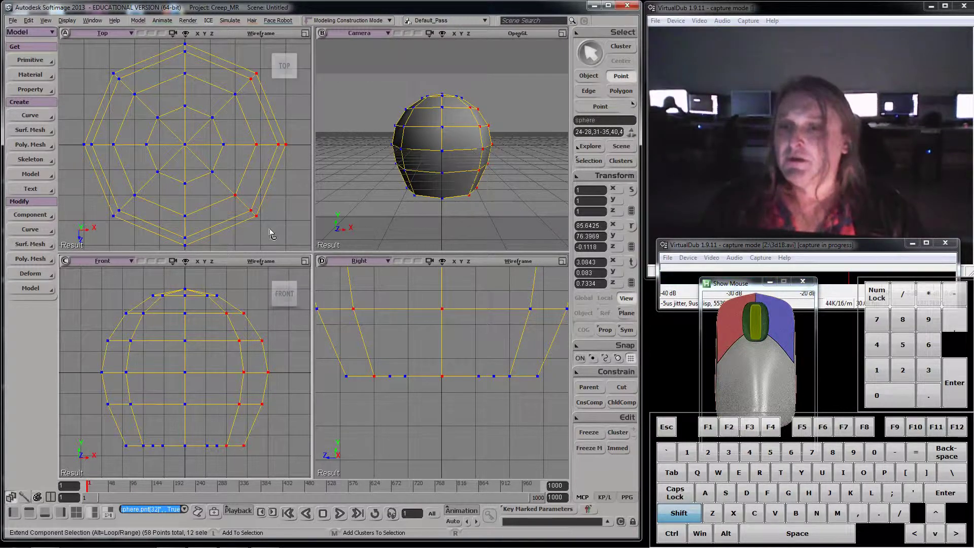
# Try squashing the right-side points with a scale, undo it, and return to scale mode
pyautogui.middleClick(278, 180)
pyautogui.press('c')
pyautogui.press('x')
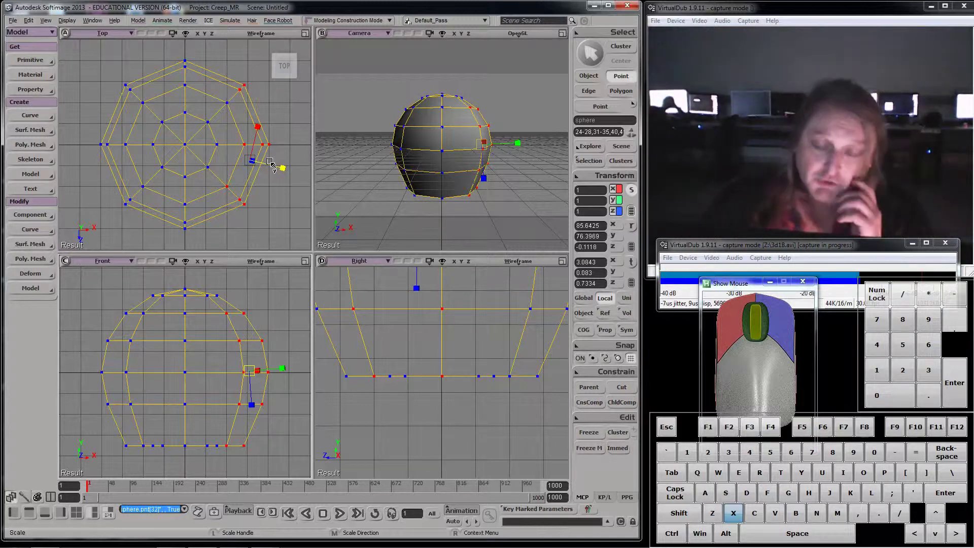
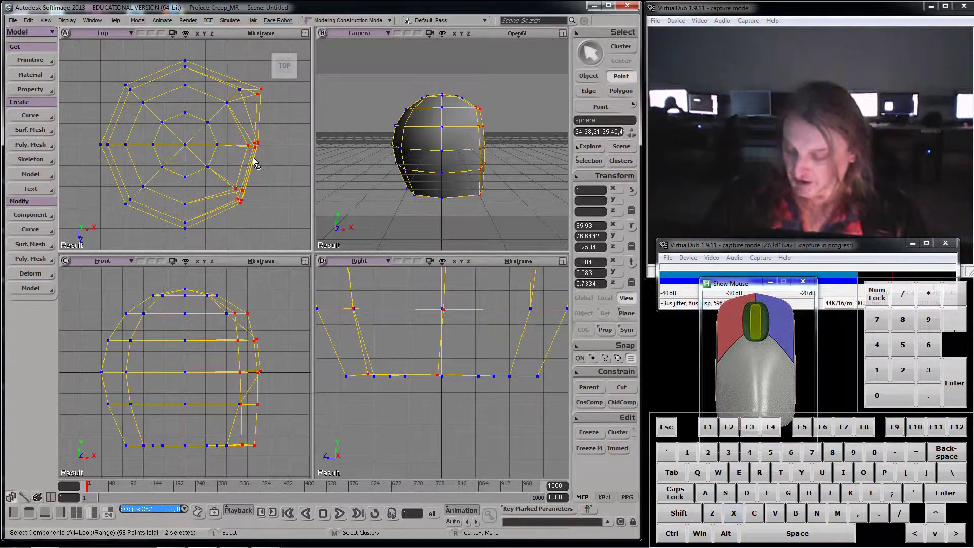
pyautogui.press('x')
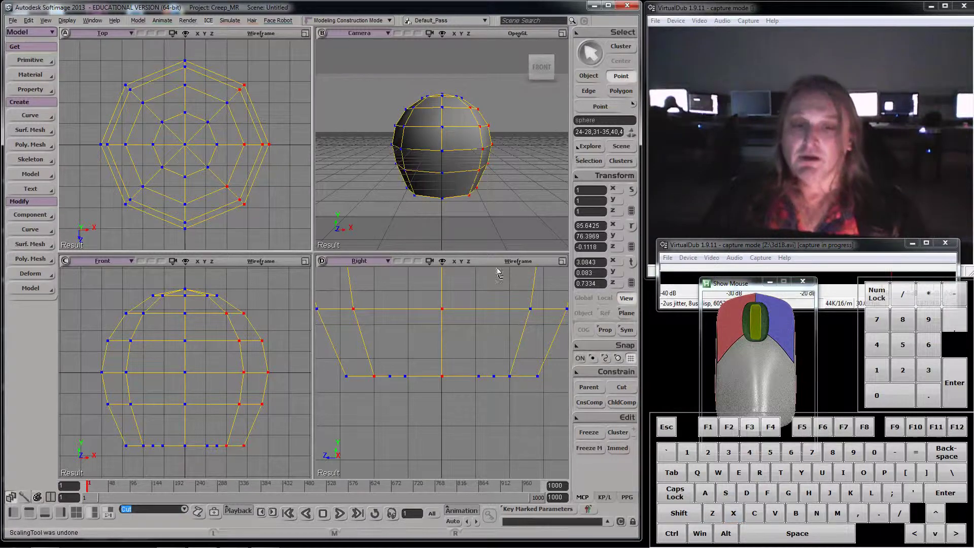
pyautogui.press('v')
pyautogui.press('c')
pyautogui.press('x')
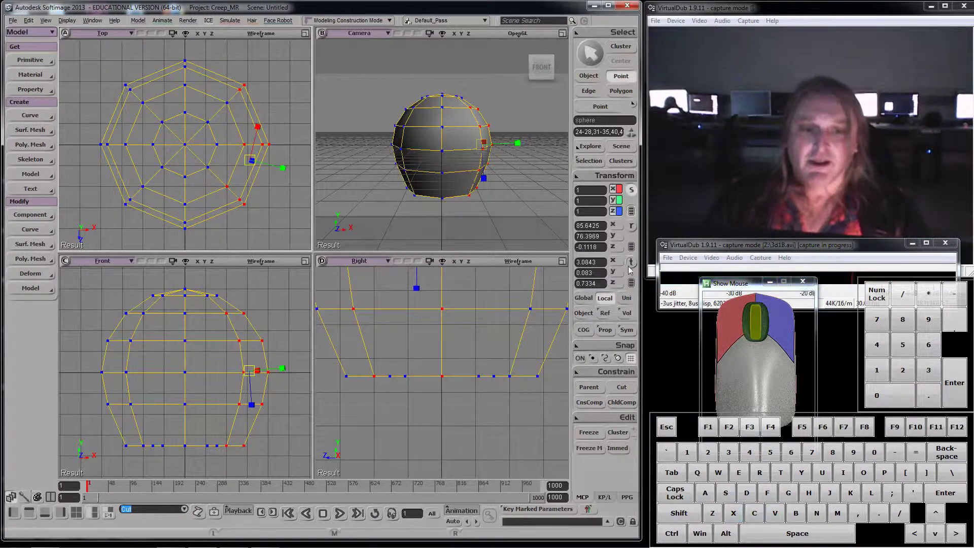
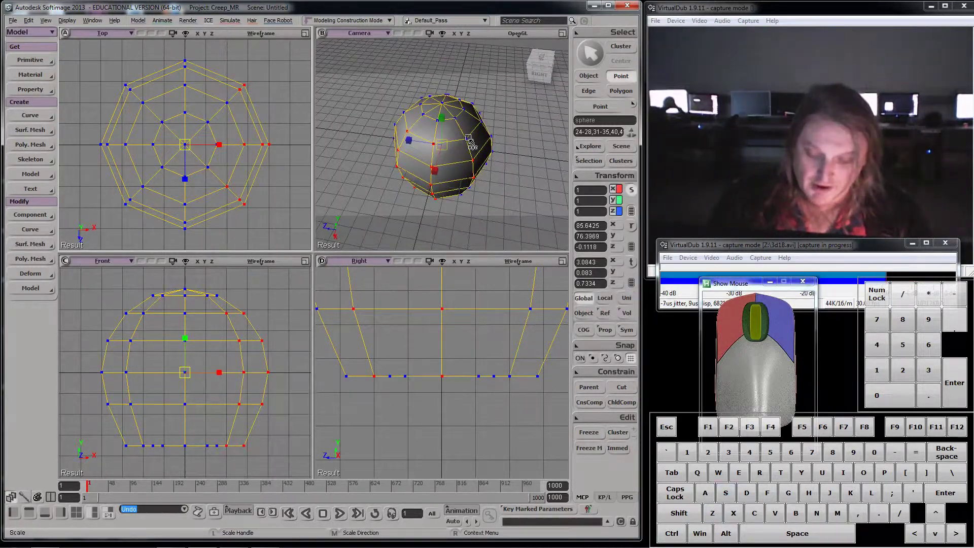
# Add the remaining side vertices to the selection and frame them in all views
pyautogui.press('F8')
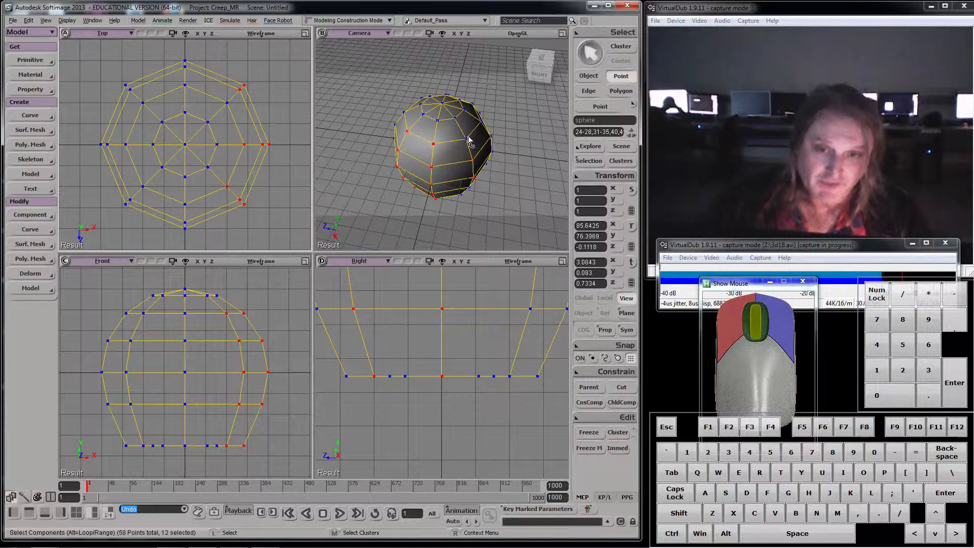
pyautogui.click(467, 136)
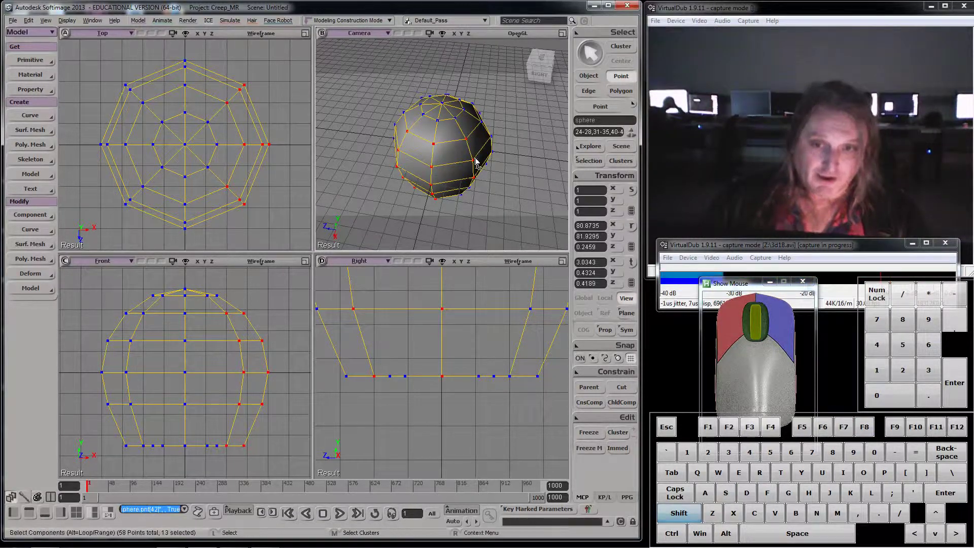
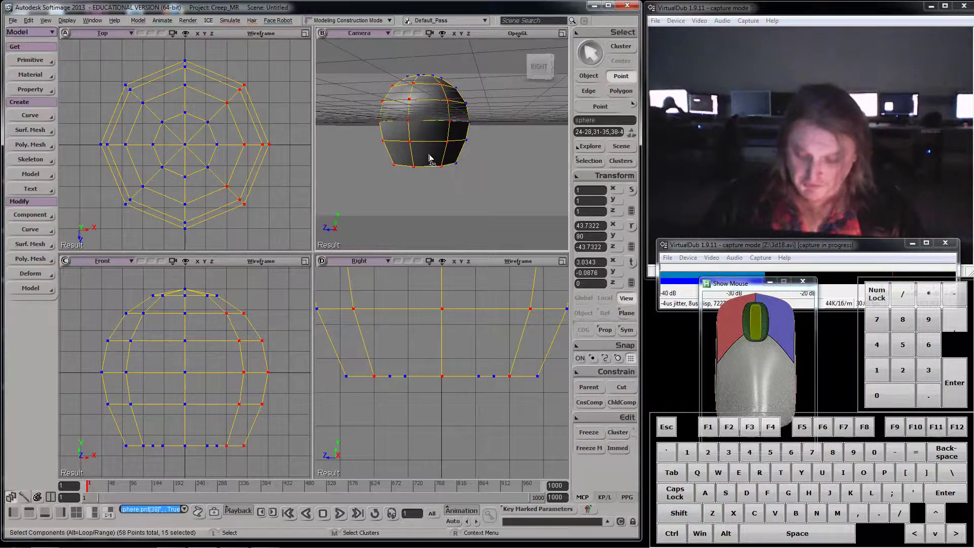
pyautogui.press('f')
pyautogui.press('f')
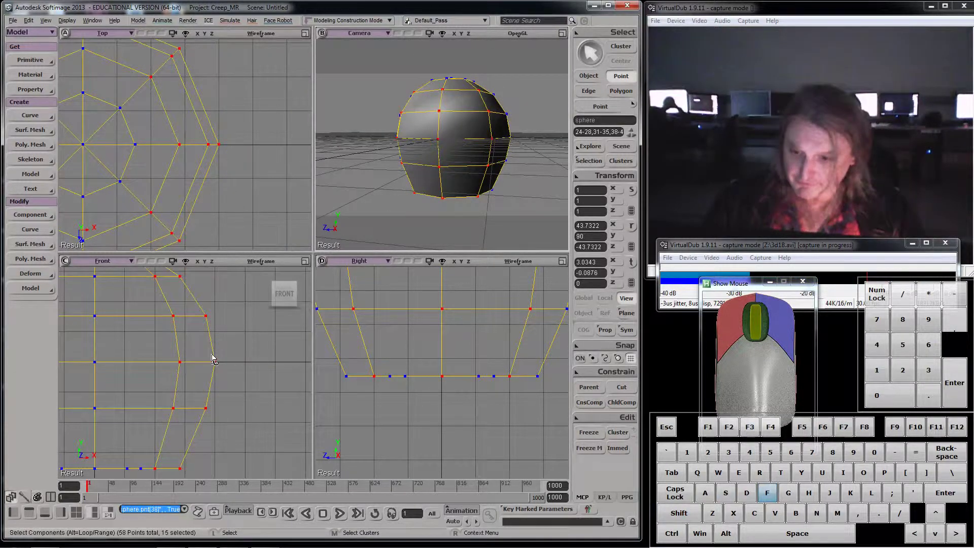
pyautogui.press('f')
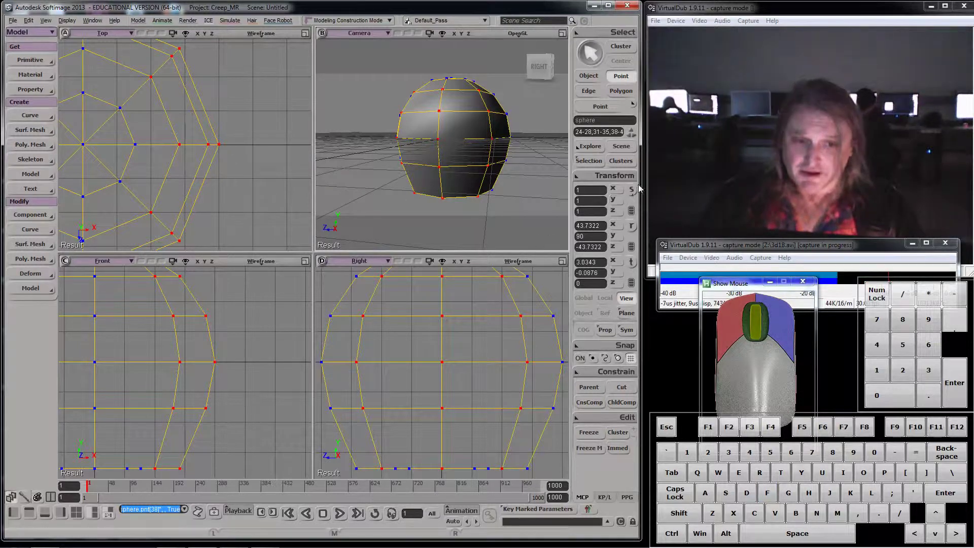
# Set the transform pivot to the selection's centre and undo the trial scale
pyautogui.click(633, 195)
pyautogui.click(118, 145)
pyautogui.press('ctrl+z')
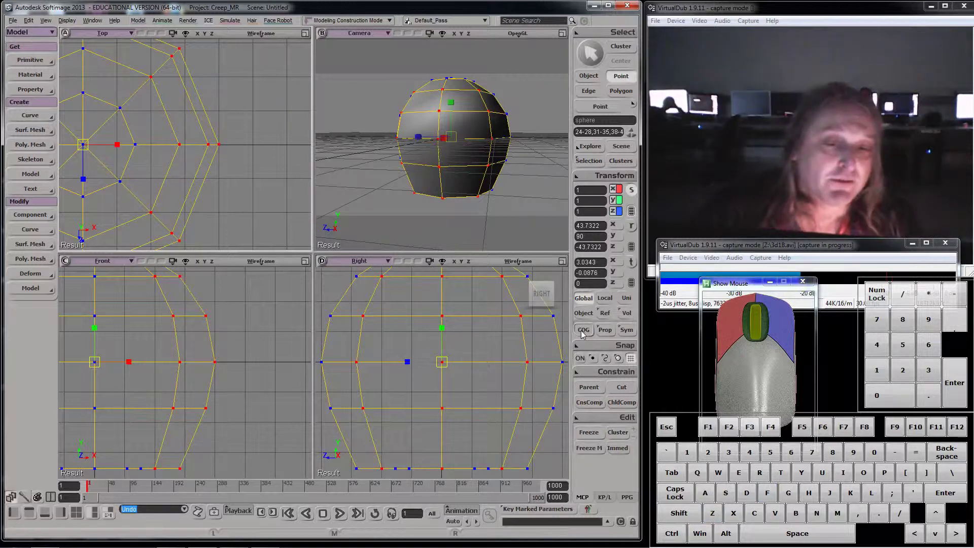
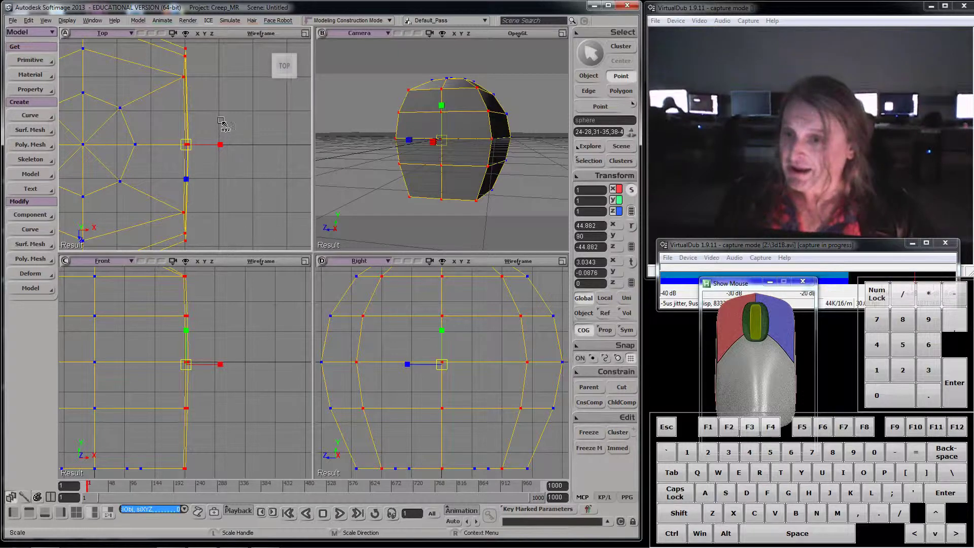
# Frame the whole mesh and use Tweak Component to pull the top vertex up into a point
pyautogui.press('a')
pyautogui.press('a')
pyautogui.press('a')
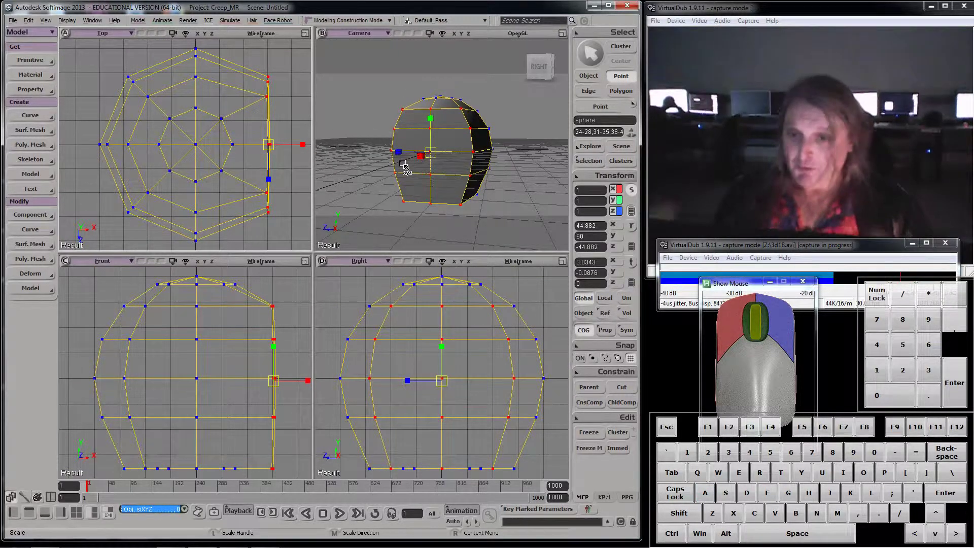
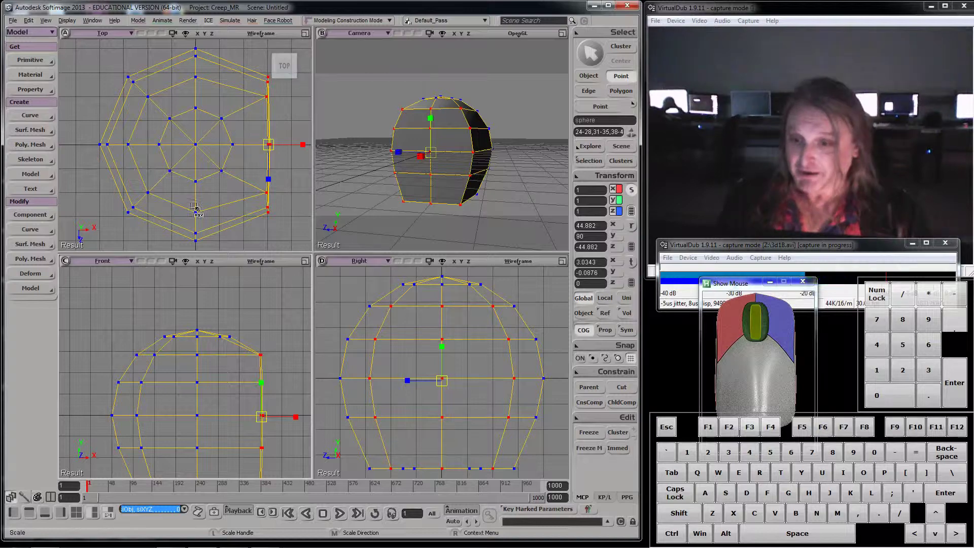
pyautogui.press('m')
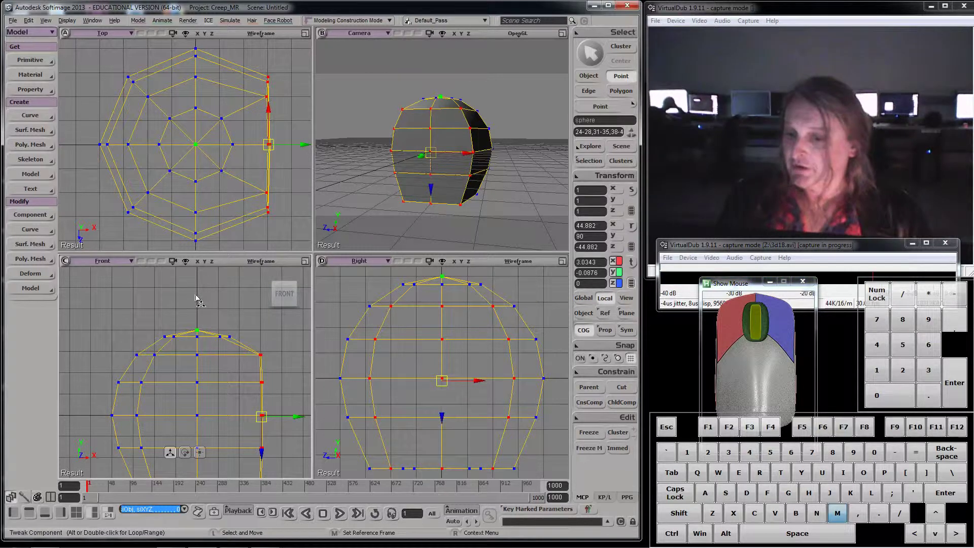
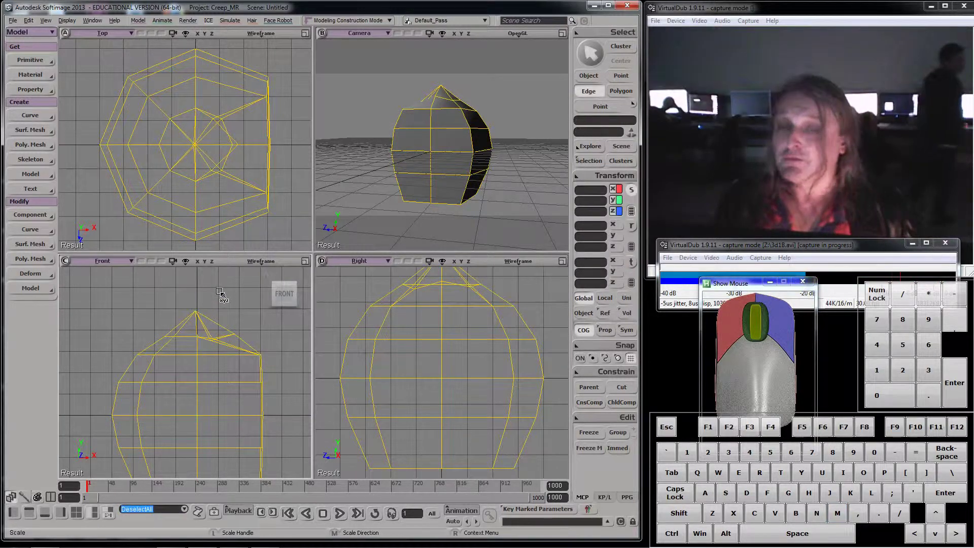
# Switch to edge selection and pick the first edges along the flattened side in the Top view
pyautogui.click(617, 81)
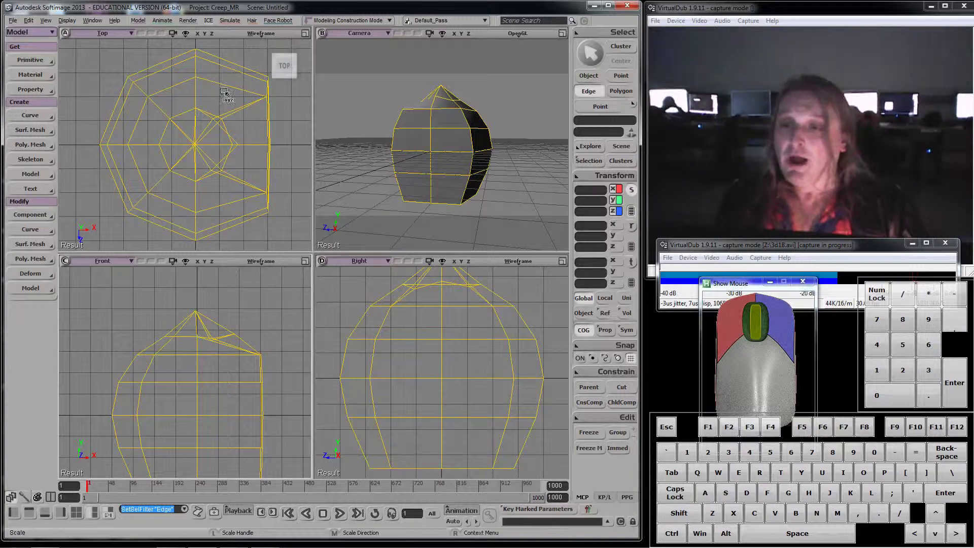
pyautogui.press('F7')
pyautogui.click(404, 120)
pyautogui.moveTo(223, 132); pyautogui.dragTo(73, 128)
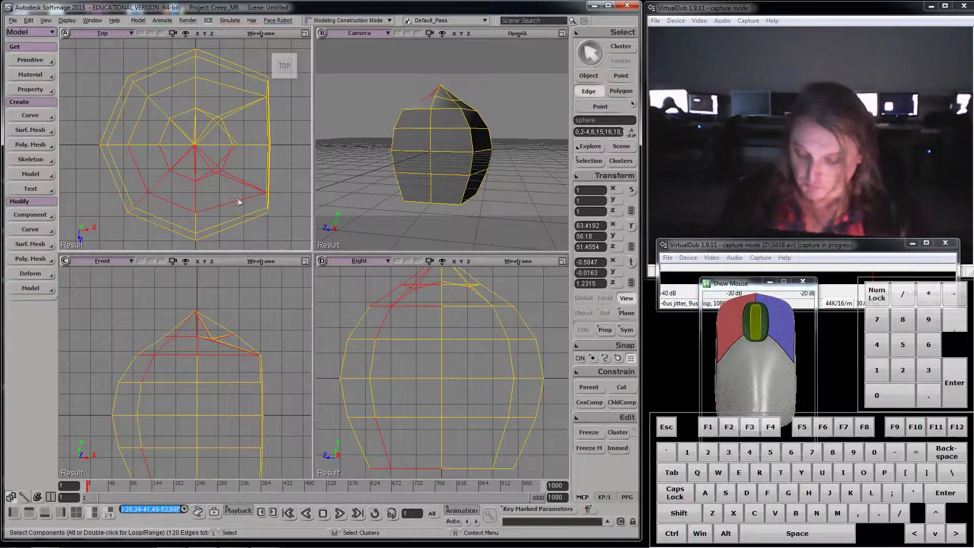
pyautogui.press('F8')
pyautogui.moveTo(285, 155); pyautogui.dragTo(267, 157)
pyautogui.click(292, 143)
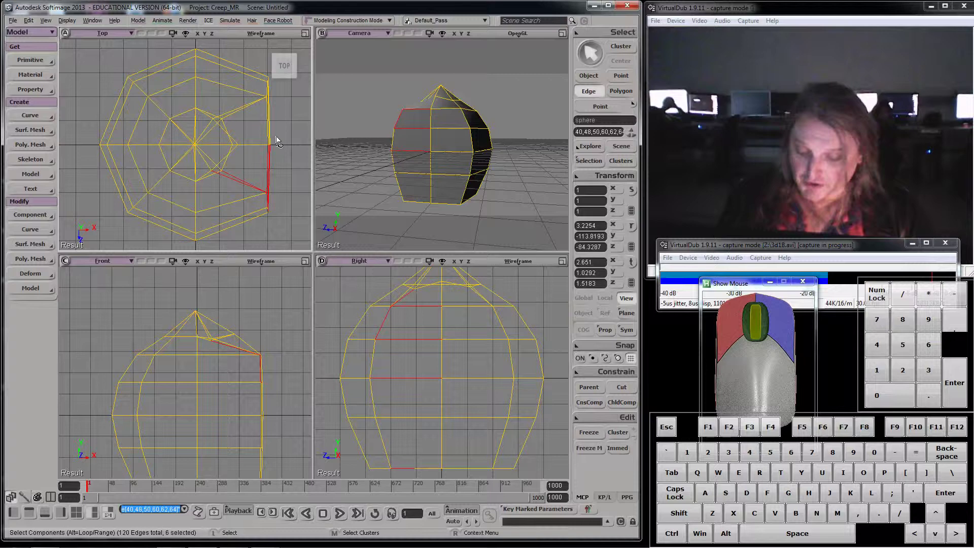
pyautogui.press('F9')
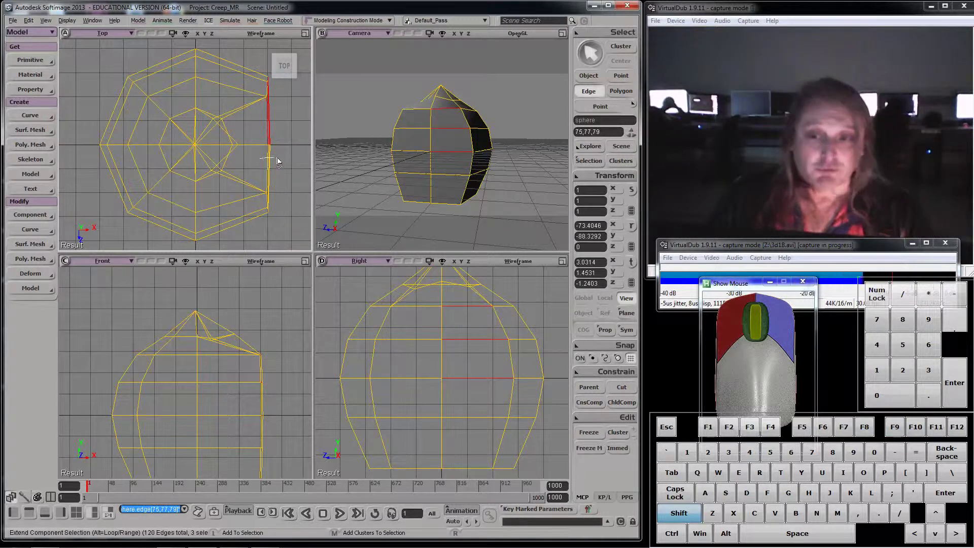
pyautogui.click(253, 160)
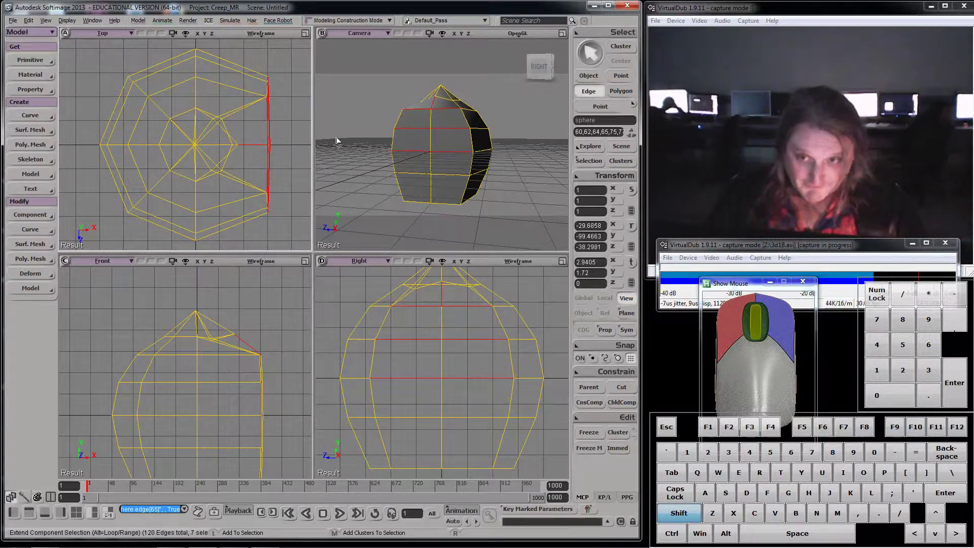
# Add the edge loop outlining the flat face side in the Right view
pyautogui.moveTo(446, 327); pyautogui.dragTo(444, 370)
pyautogui.click(446, 370)
pyautogui.click(433, 400)
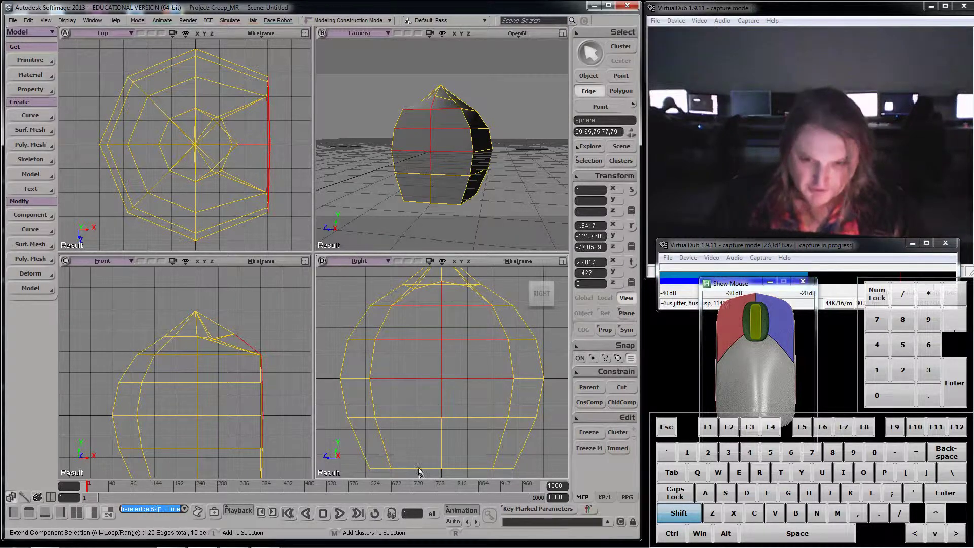
pyautogui.moveTo(470, 425); pyautogui.dragTo(474, 413)
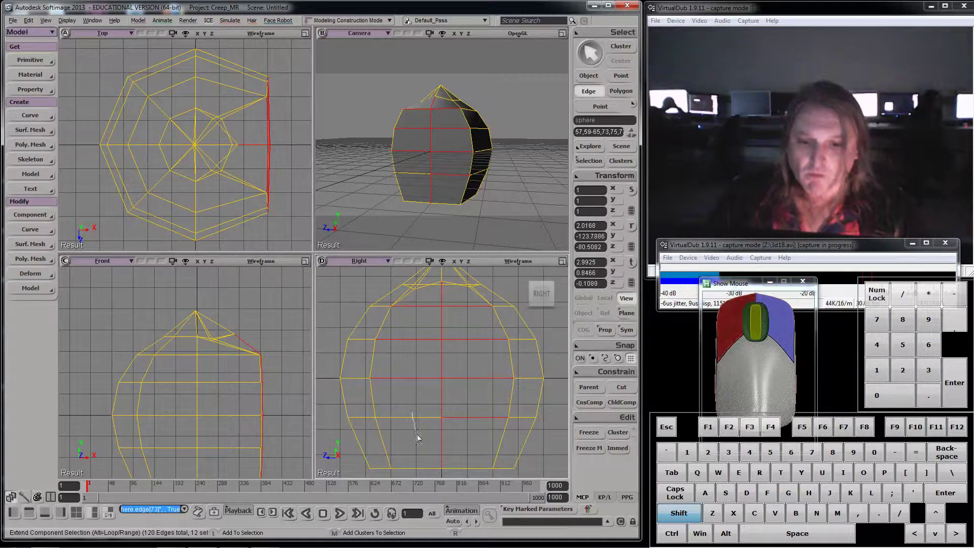
pyautogui.click(375, 405)
pyautogui.click(501, 456)
pyautogui.moveTo(479, 480); pyautogui.dragTo(420, 465)
pyautogui.moveTo(421, 474); pyautogui.dragTo(363, 380)
pyautogui.moveTo(367, 363); pyautogui.dragTo(508, 357)
pyautogui.moveTo(510, 361); pyautogui.dragTo(506, 330)
pyautogui.moveTo(489, 326); pyautogui.dragTo(462, 321)
pyautogui.moveTo(389, 320); pyautogui.dragTo(409, 302)
pyautogui.moveTo(412, 297); pyautogui.dragTo(428, 289)
pyautogui.click(425, 292)
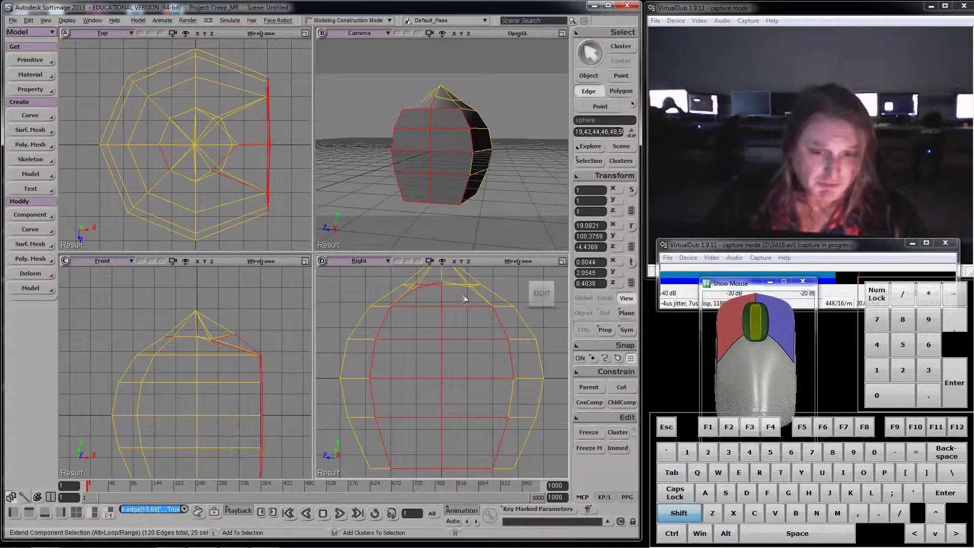
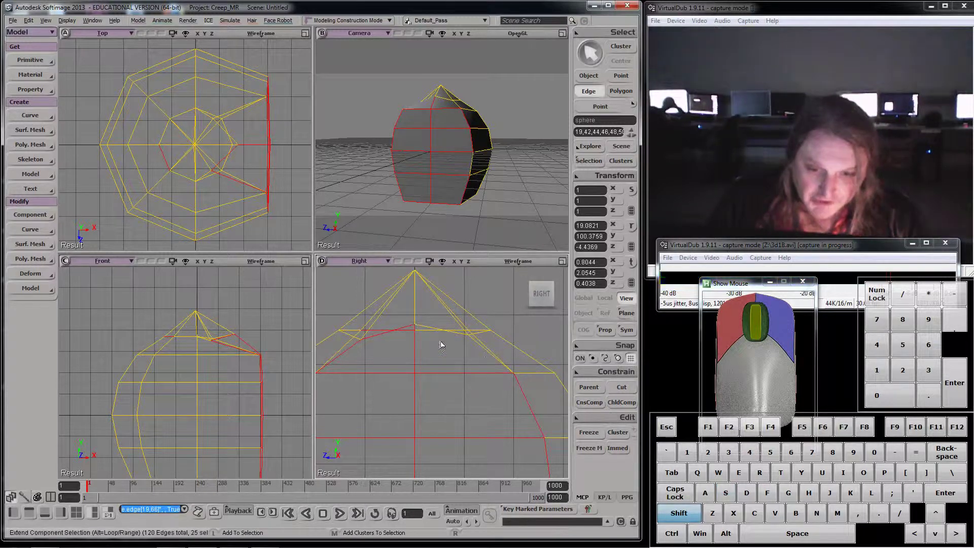
# Add the ring of edges just beneath the pointed top
pyautogui.moveTo(428, 337); pyautogui.dragTo(461, 337)
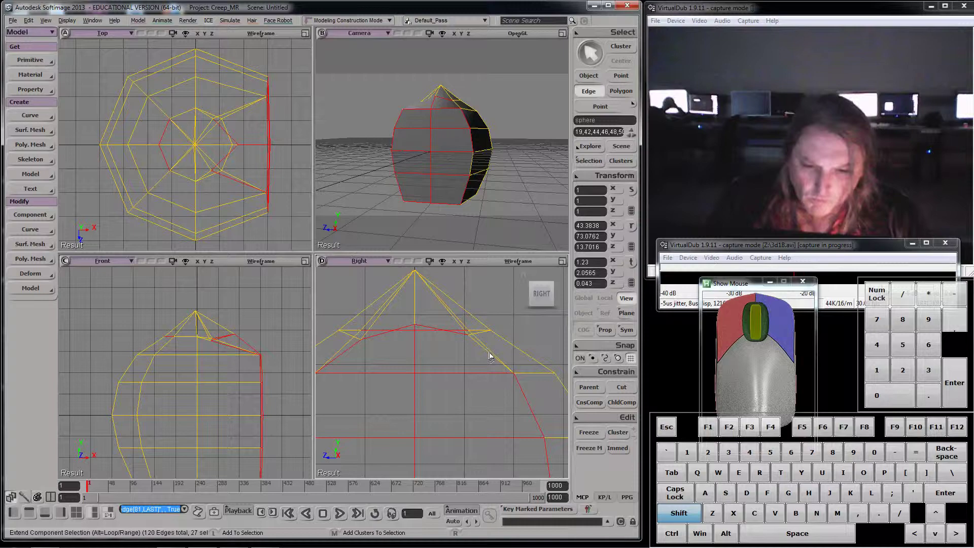
pyautogui.click(487, 354)
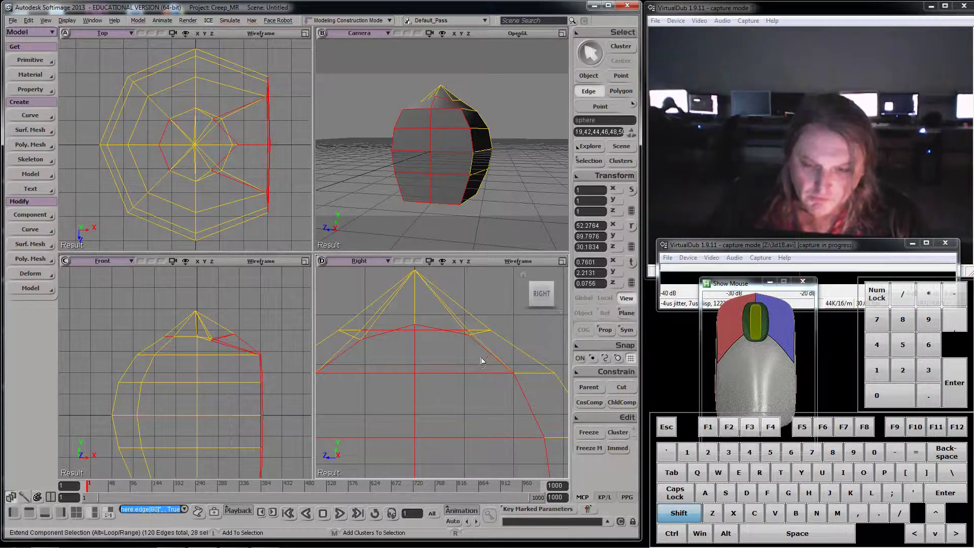
# Zoom into the Top view and select the edges along the flattened side
pyautogui.middleClick(167, 147)
pyautogui.scroll(3)
pyautogui.click(148, 124)
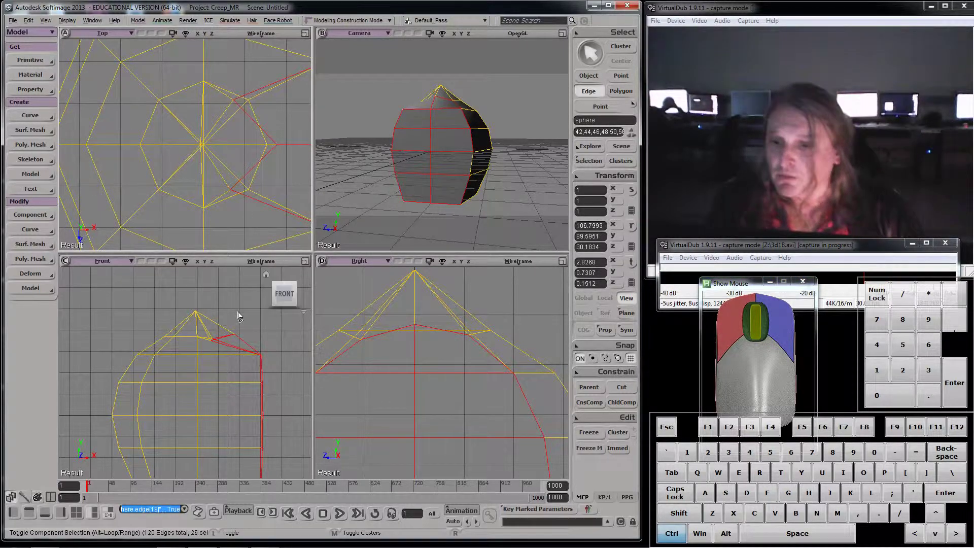
# Zoom out the Front, Top and side views to show the whole mesh and switch to camera navigation
pyautogui.middleClick(432, 202)
pyautogui.middleClick(427, 203)
pyautogui.middleClick(275, 345)
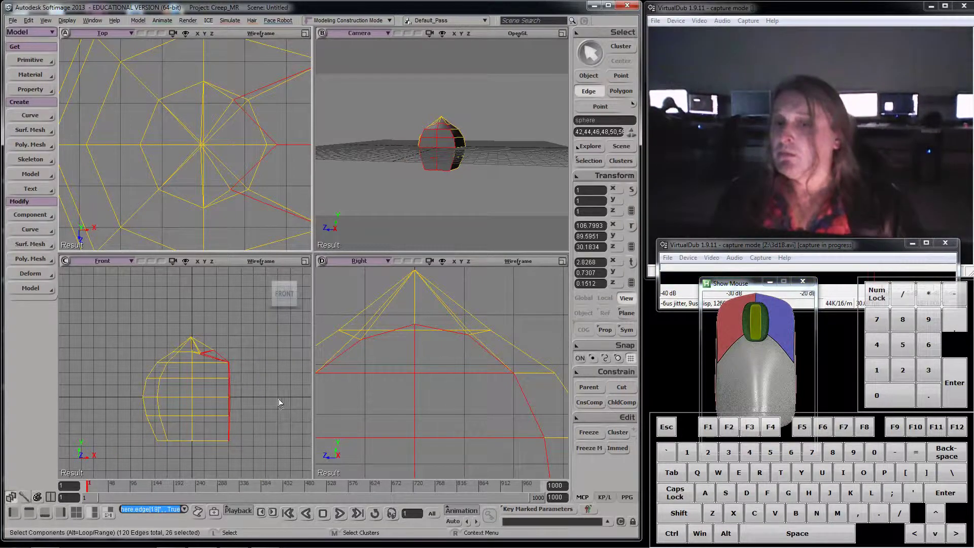
pyautogui.middleClick(285, 395)
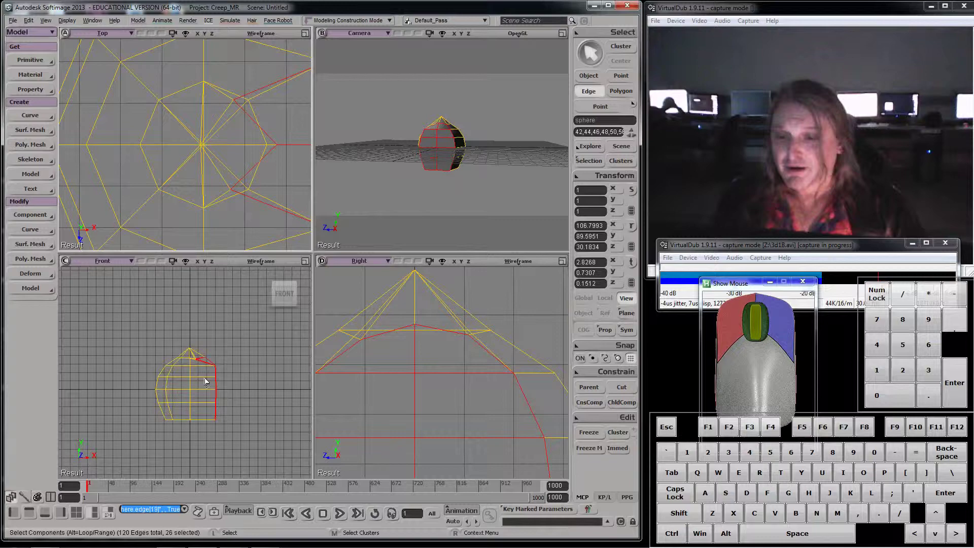
pyautogui.moveTo(246, 273); pyautogui.dragTo(235, 237)
pyautogui.middleClick(233, 220)
pyautogui.middleClick(259, 252)
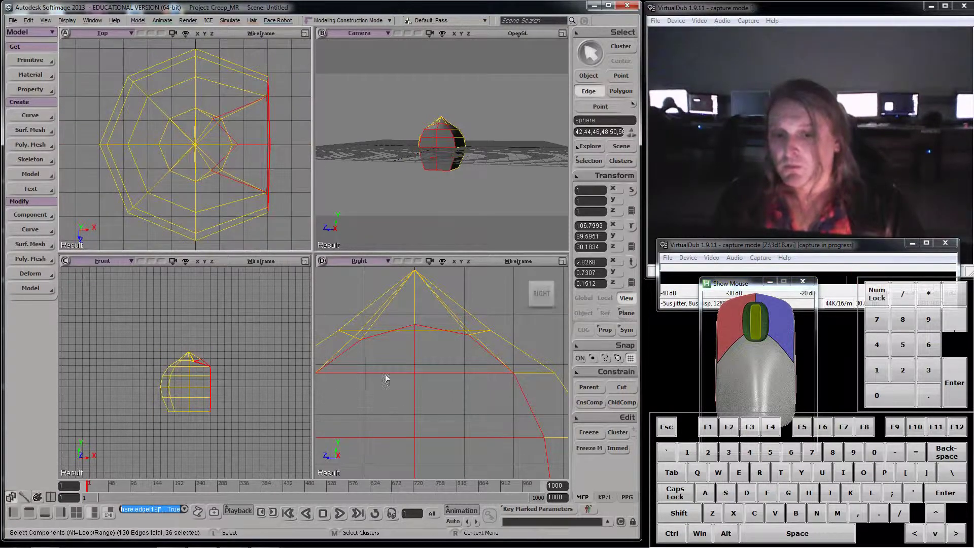
pyautogui.middleClick(421, 377)
pyautogui.middleClick(421, 377)
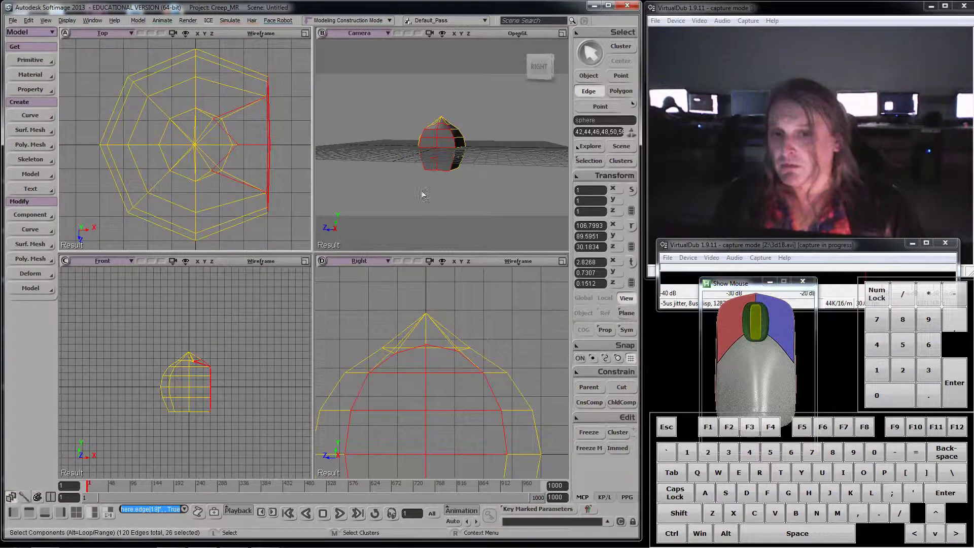
pyautogui.press('s')
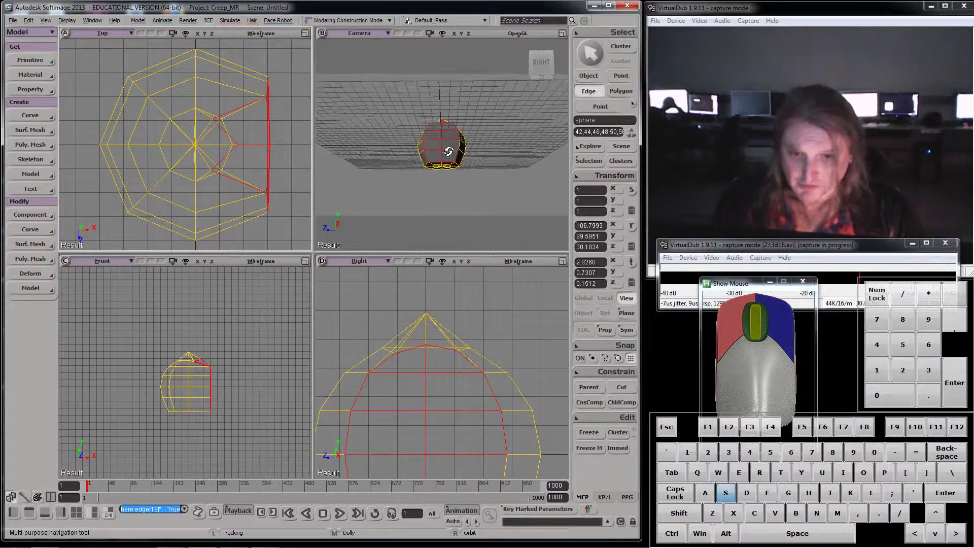
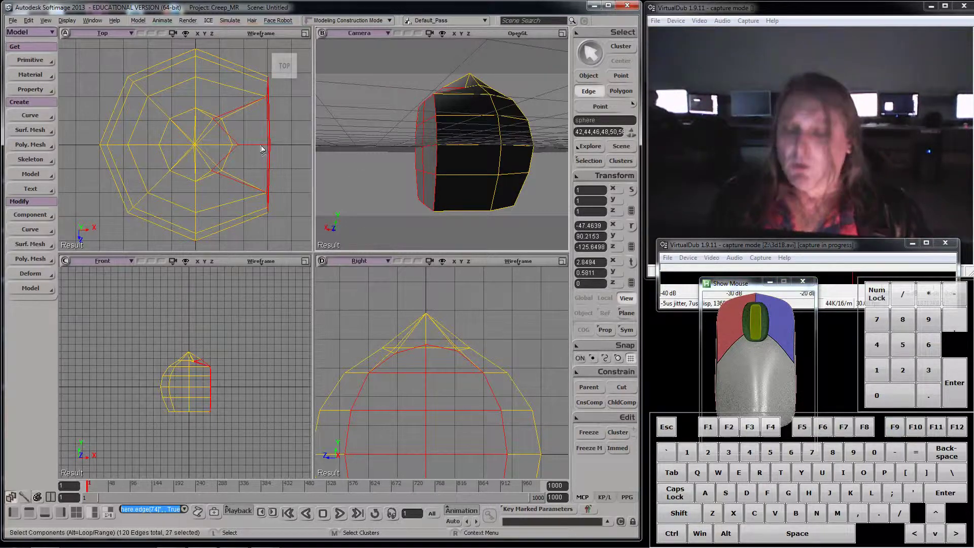
# Rotate and then translate the selected face-side edges to tilt and flatten that side
pyautogui.press('c')
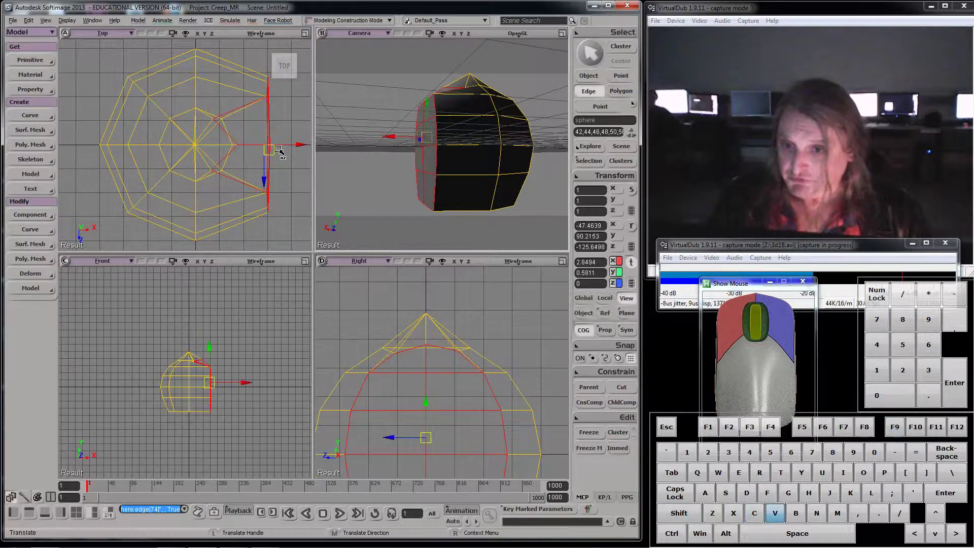
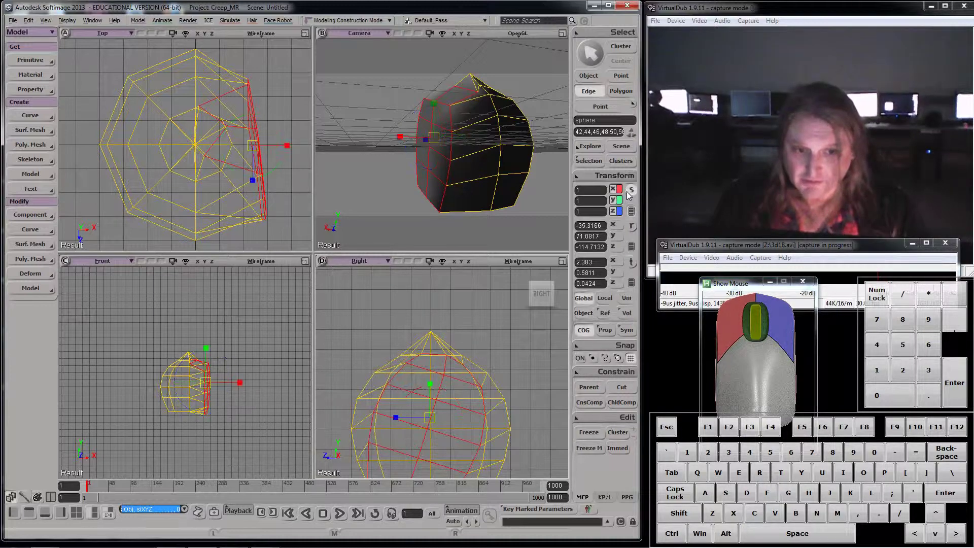
pyautogui.press('v')
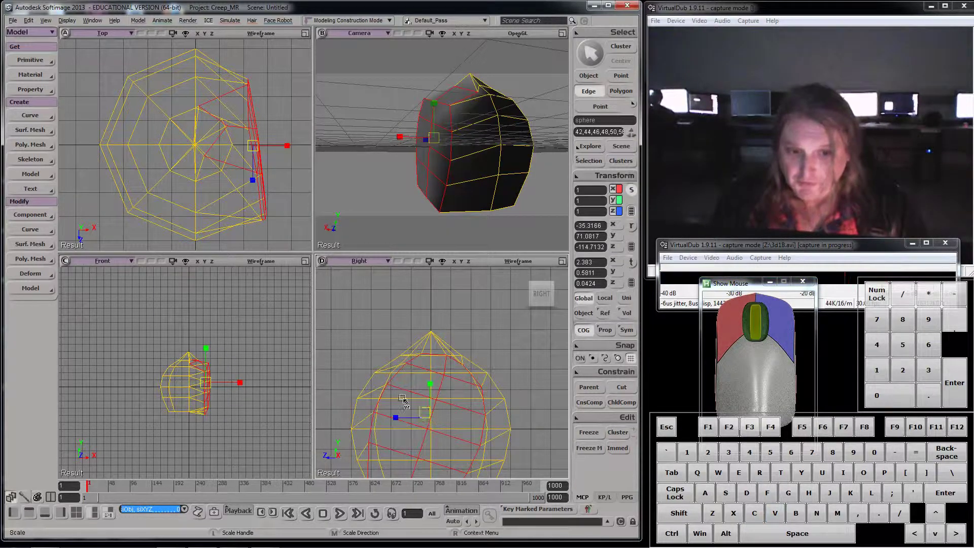
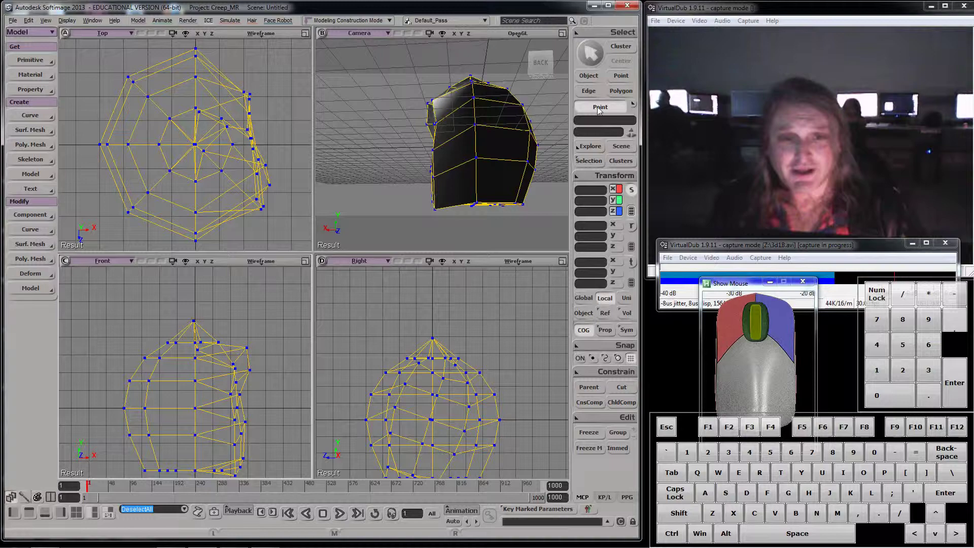
# Cycle through object, point and edge filters, then start picking polygons on the head mesh
pyautogui.click(626, 78)
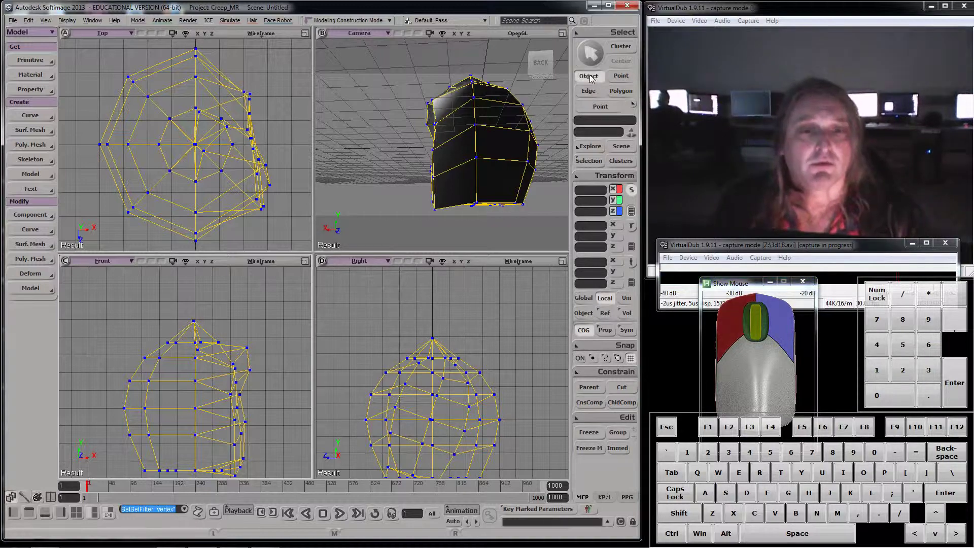
pyautogui.moveTo(588, 79); pyautogui.dragTo(584, 107)
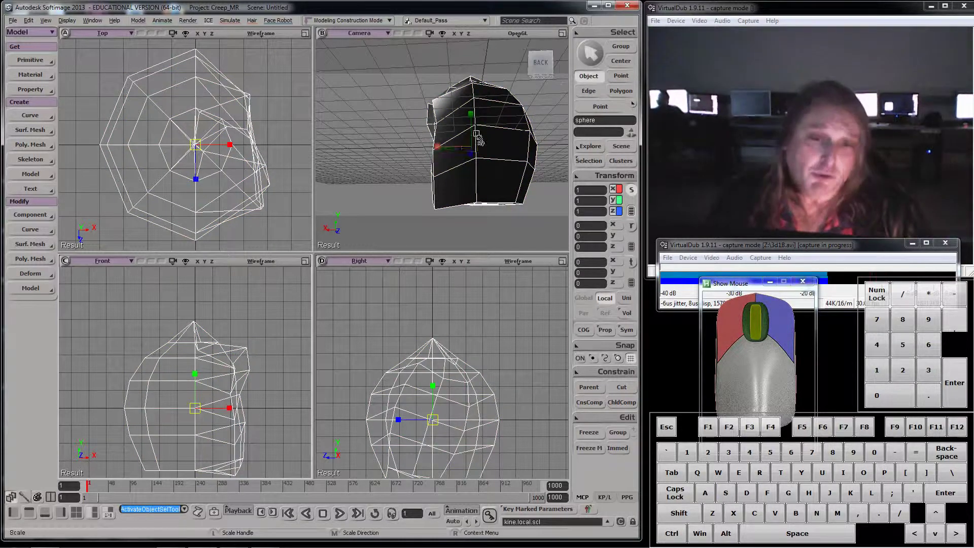
pyautogui.click(630, 79)
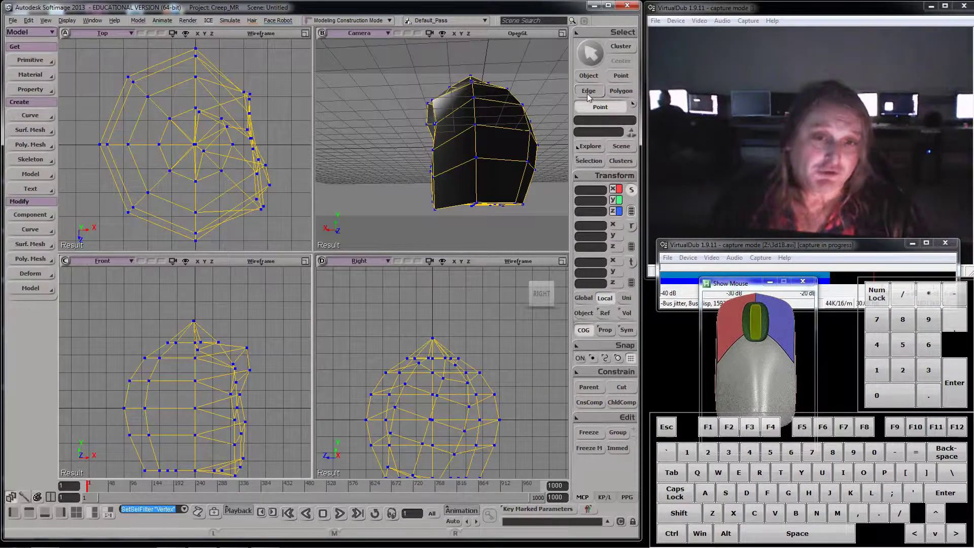
pyautogui.click(590, 98)
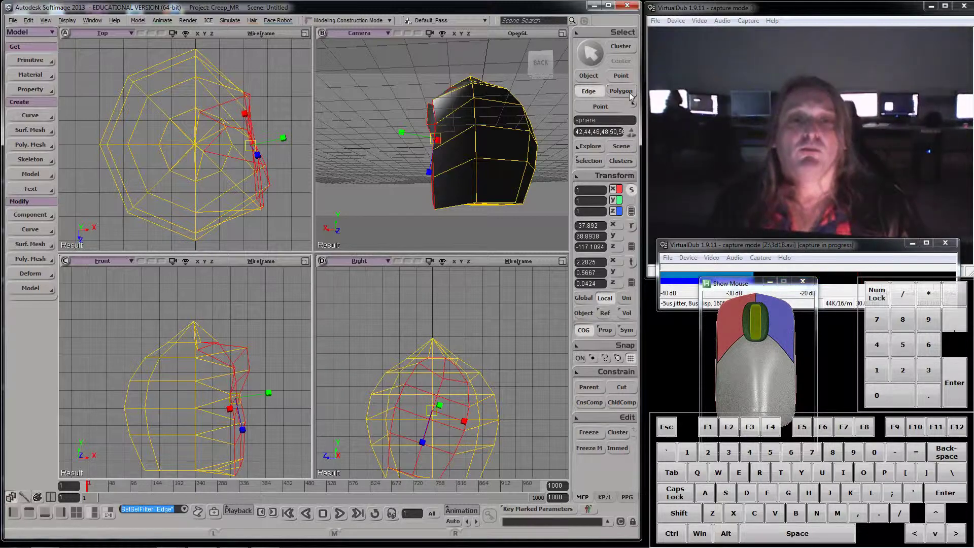
pyautogui.click(633, 95)
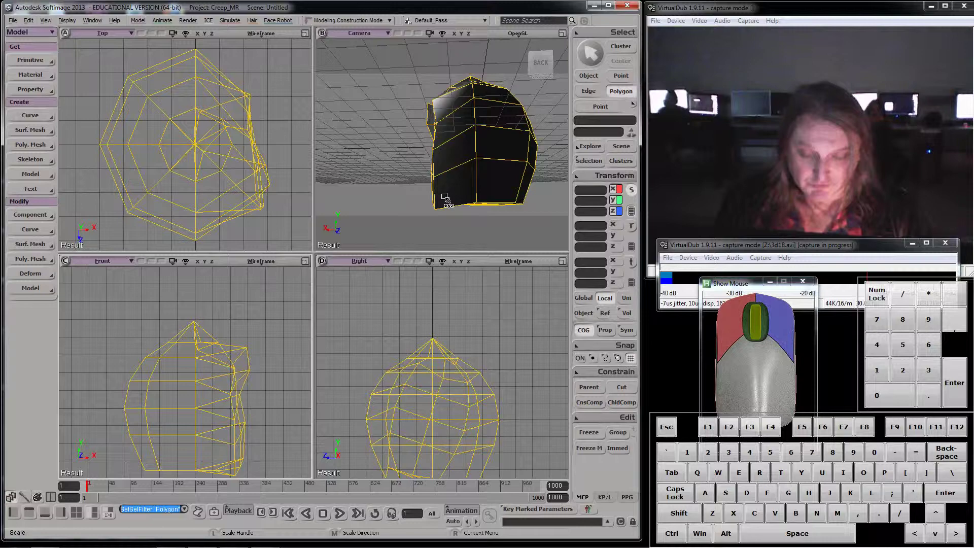
pyautogui.press('F9')
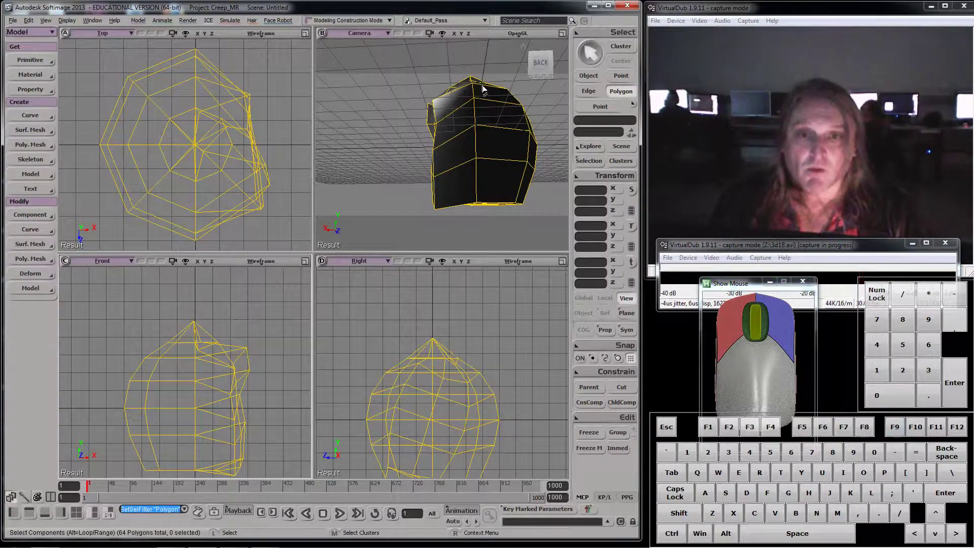
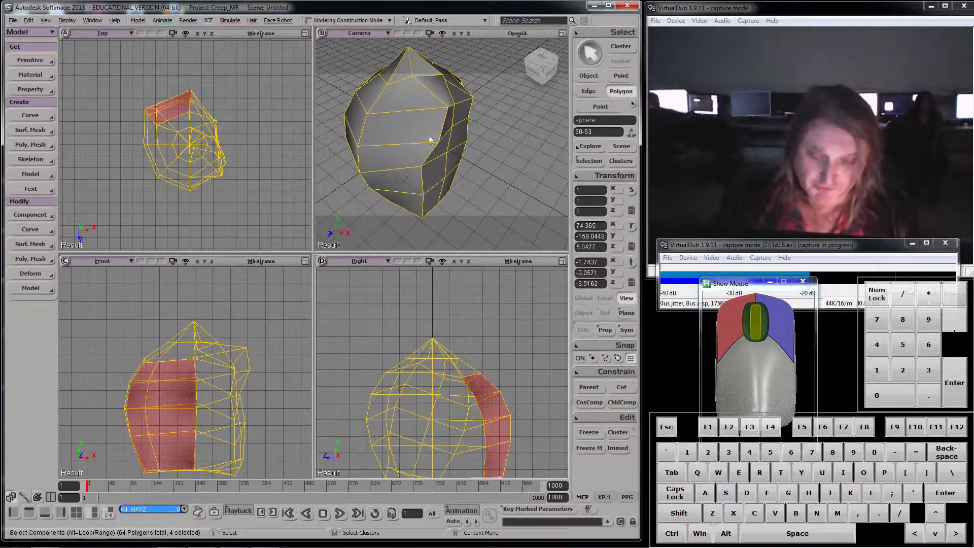
# Delete the selected face-side polygon, then undo so the head mesh is whole again
pyautogui.press('F9')
pyautogui.click(404, 132)
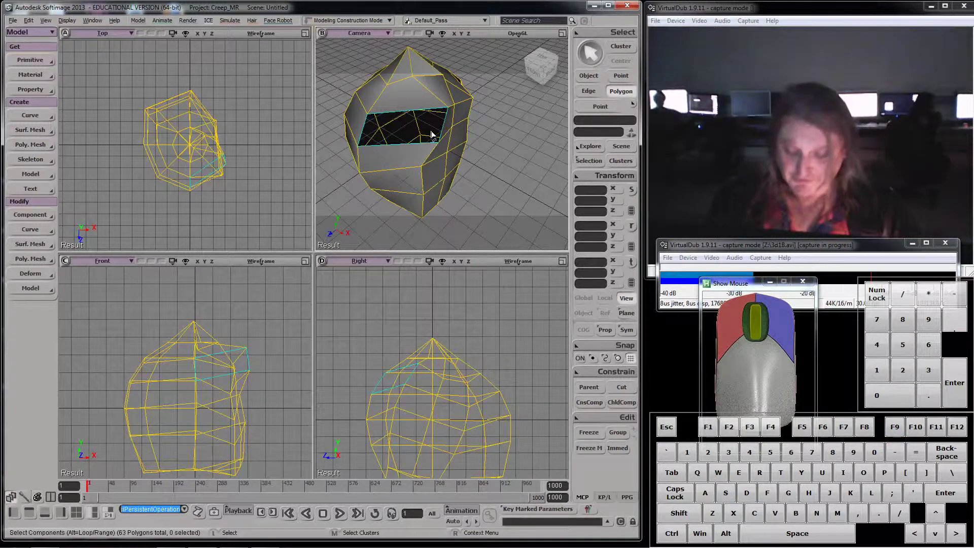
pyautogui.press('s')
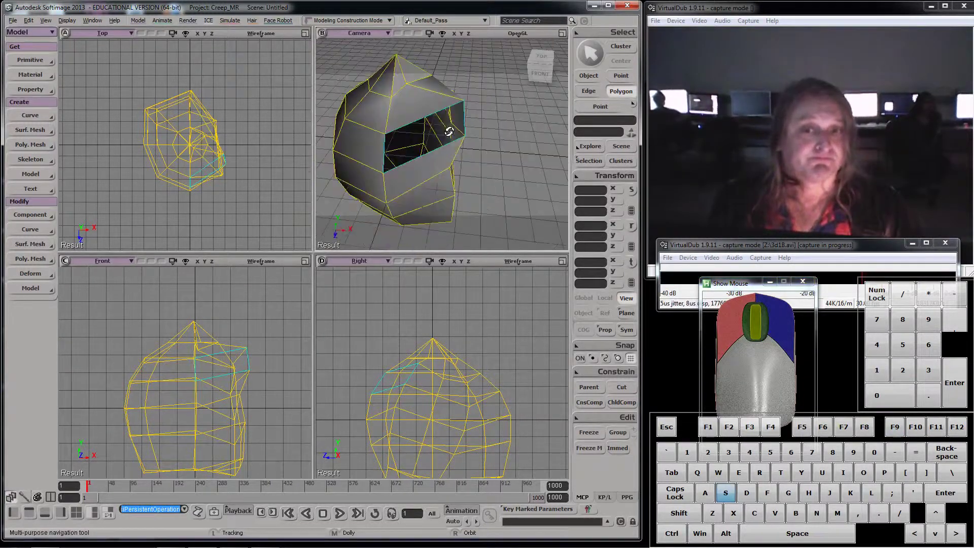
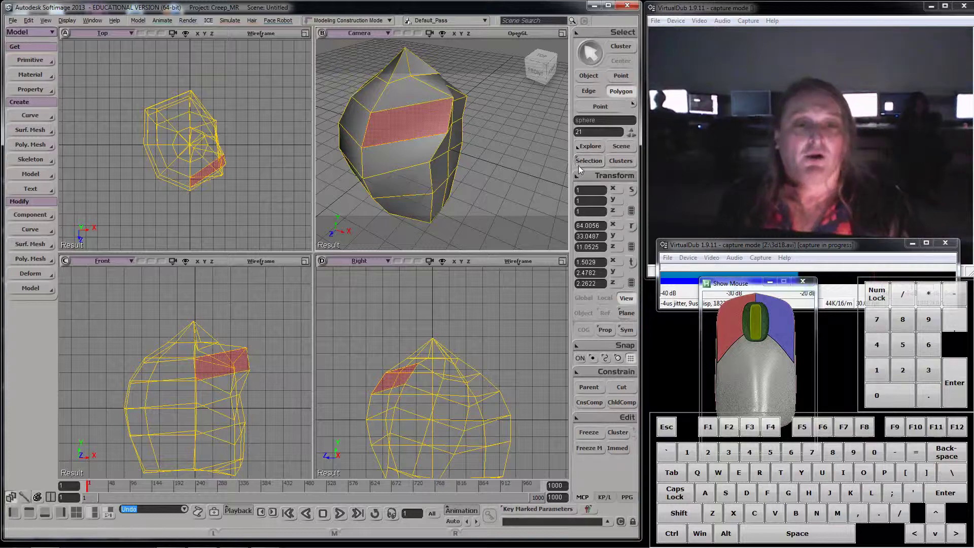
# Inspect the sphere's construction history and return to selecting the head as a whole object
pyautogui.click(589, 163)
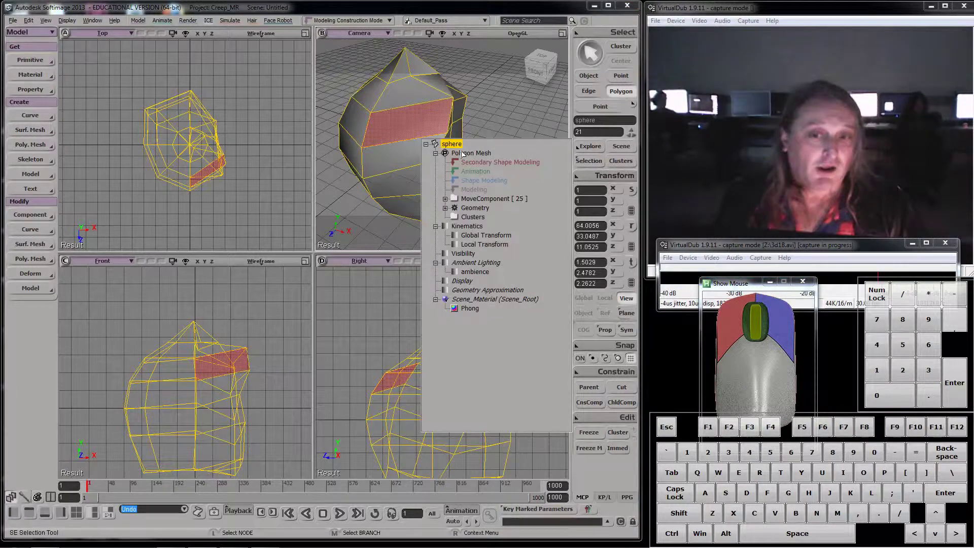
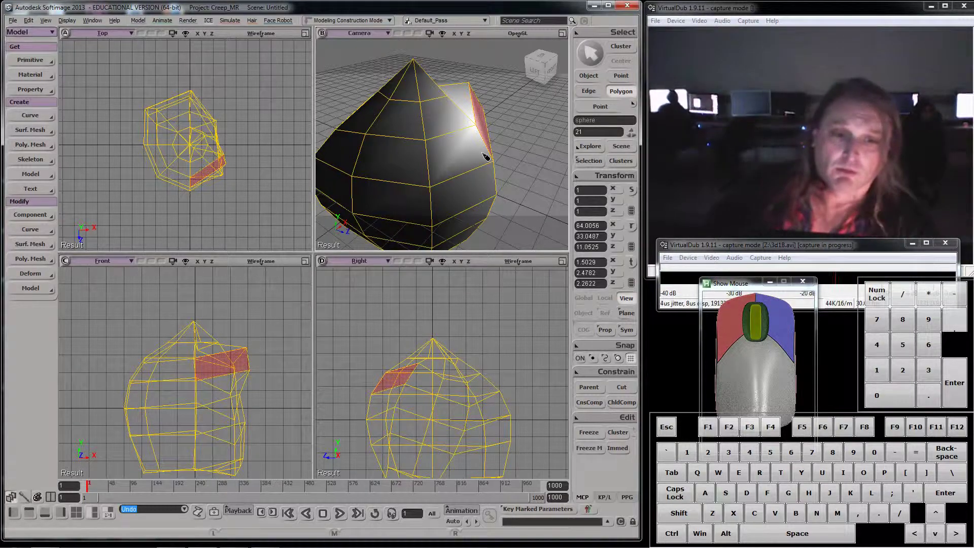
pyautogui.moveTo(813, 254); pyautogui.dragTo(754, 252)
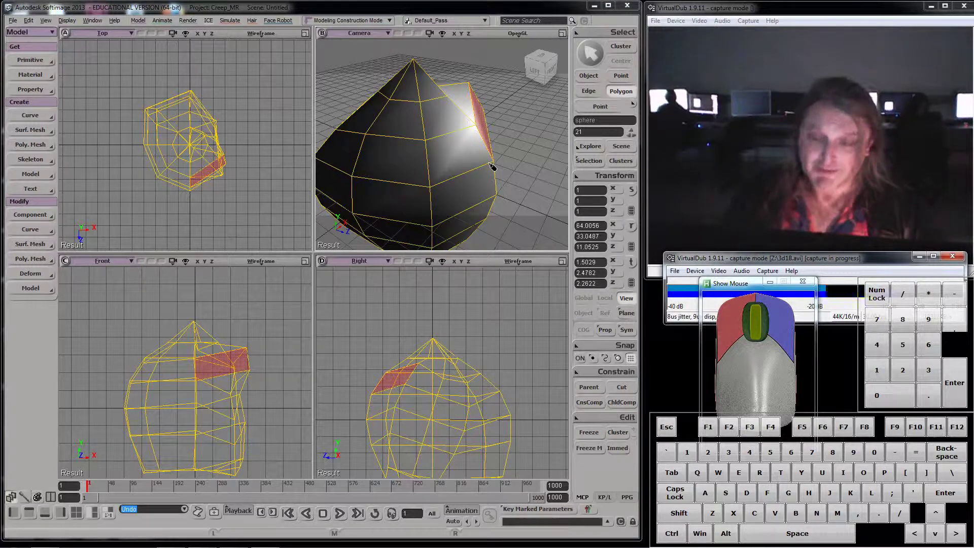
pyautogui.press('s')
pyautogui.rightClick(483, 170)
pyautogui.press('d')
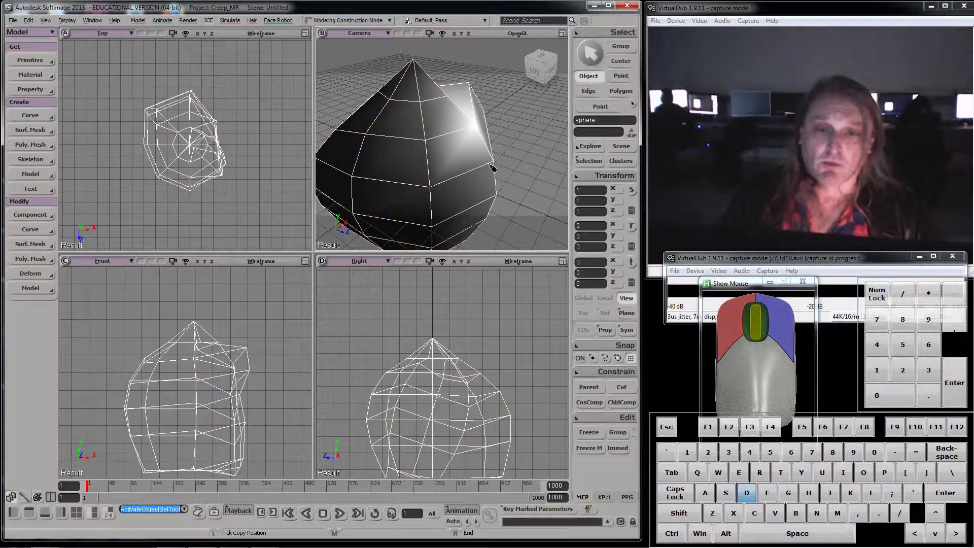
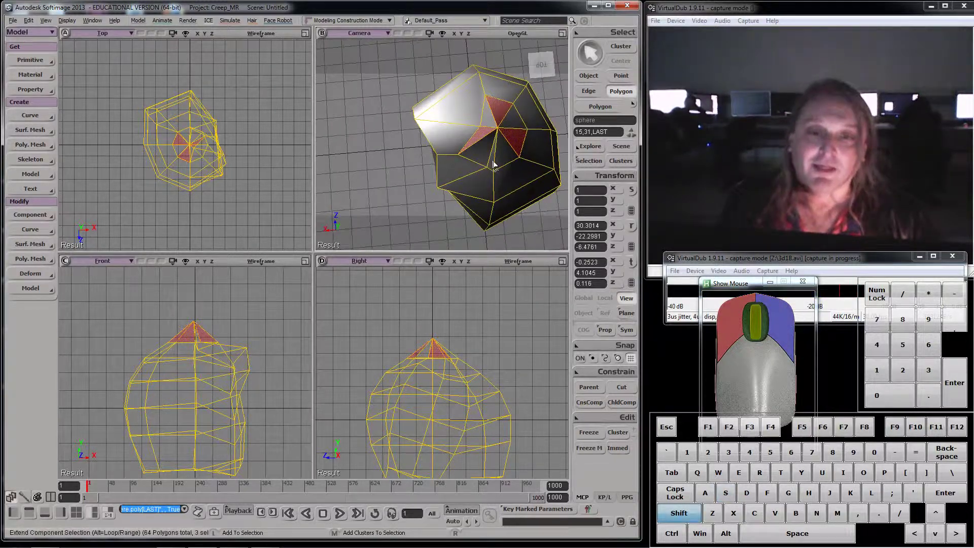
# Select the four polygons at the pointed top and delete them to open the tip
pyautogui.click(494, 163)
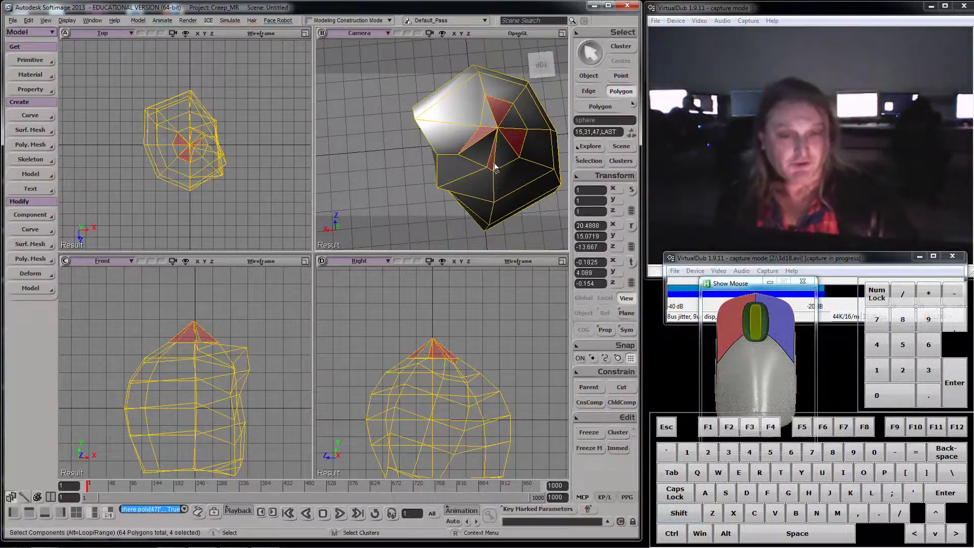
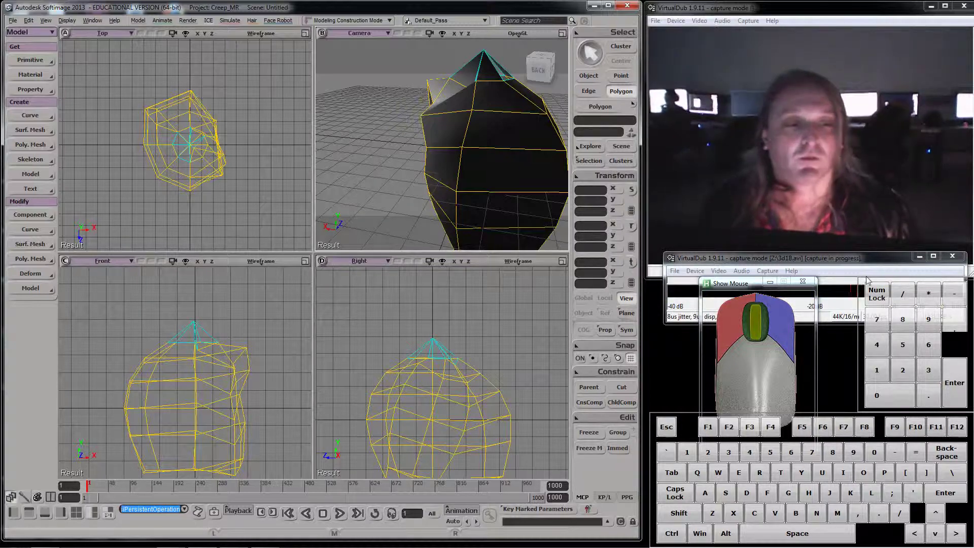
pyautogui.moveTo(839, 250); pyautogui.dragTo(836, 232)
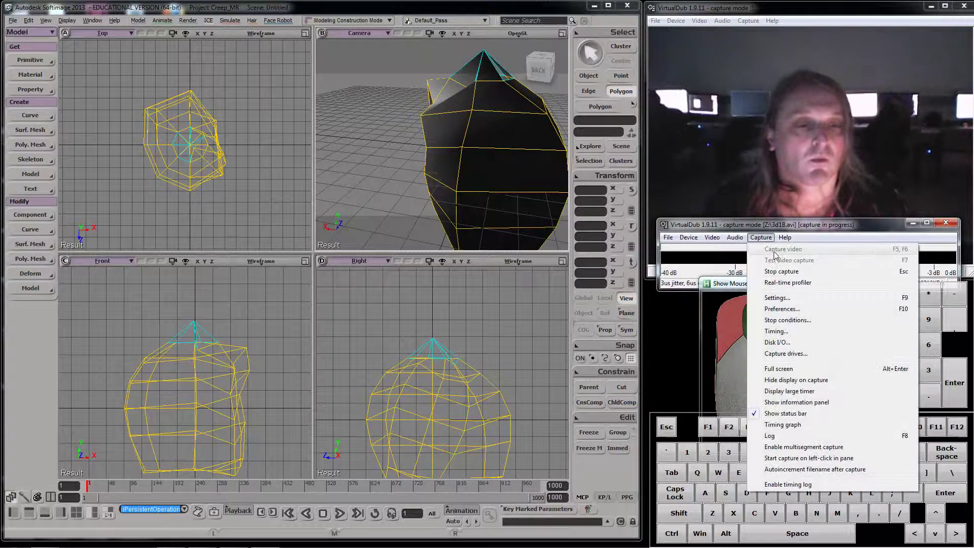